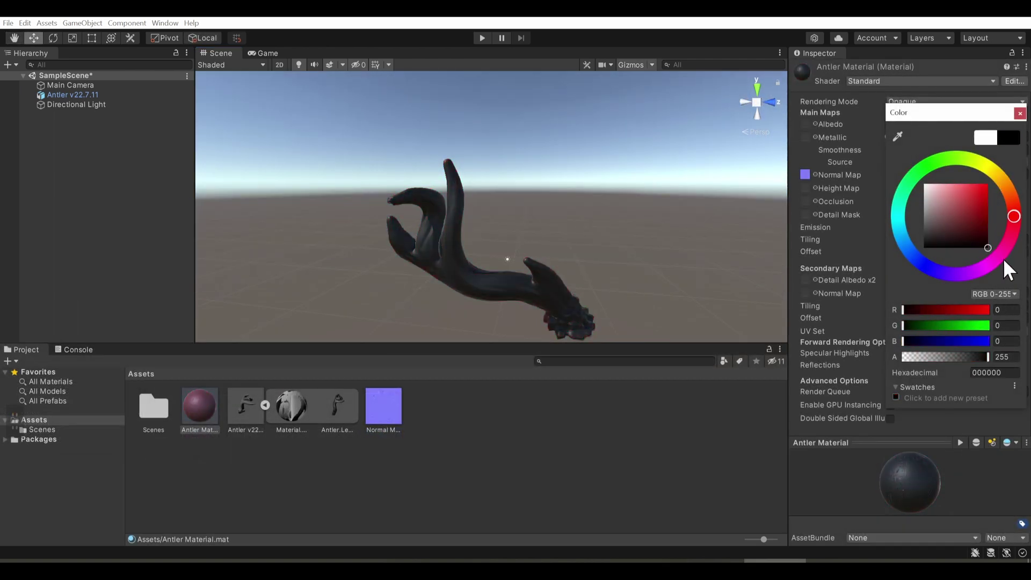
# Review the Multires modifier options on the Subdivided antler and raise the Unity antler material Smoothness to 0.98.
pyautogui.rightClick(811, 304)
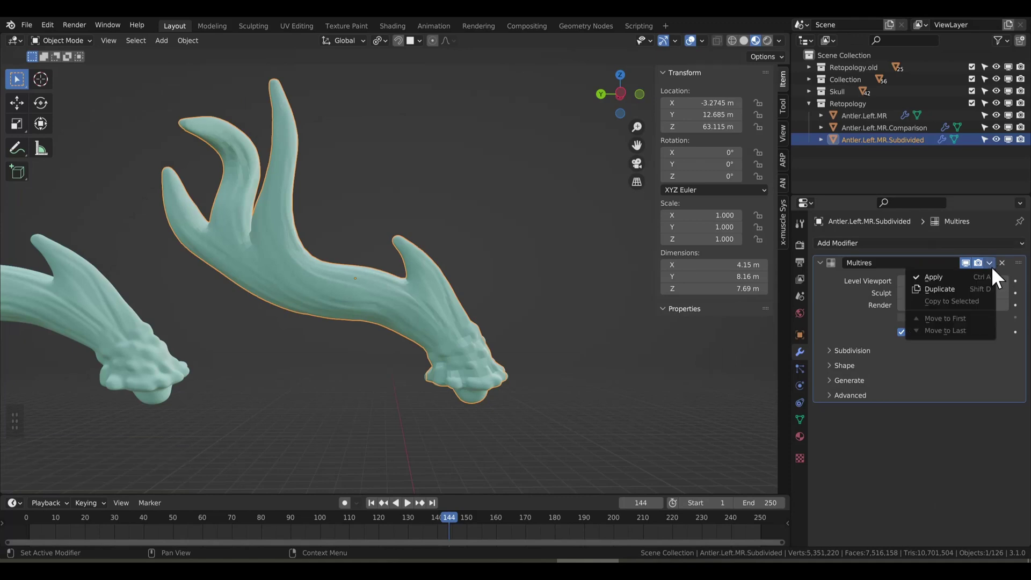
pyautogui.press('g')
pyautogui.scroll(3)
# Orbit and zoom around the textured planes, then switch to the antler .blend showing Antler.Left.MR with Multires level 5.
pyautogui.middleClick(516, 282)
pyautogui.scroll(-3)
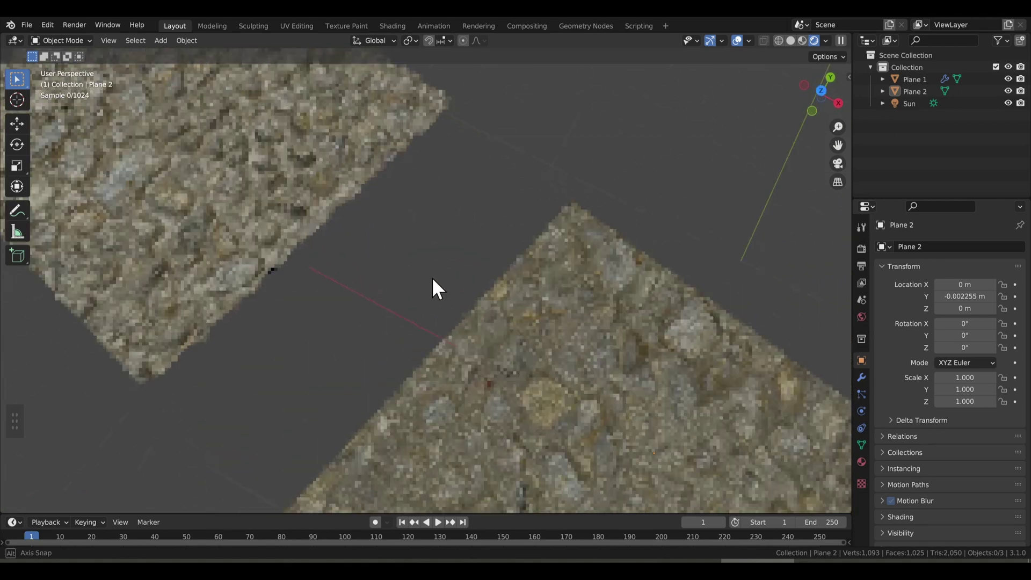
pyautogui.middleClick(145, 439)
pyautogui.scroll(3)
# Duplicate the sculpted antler, move the copy along Y beside the original and show it at Multires level 5.
pyautogui.scroll(-3)
pyautogui.middleClick(454, 386)
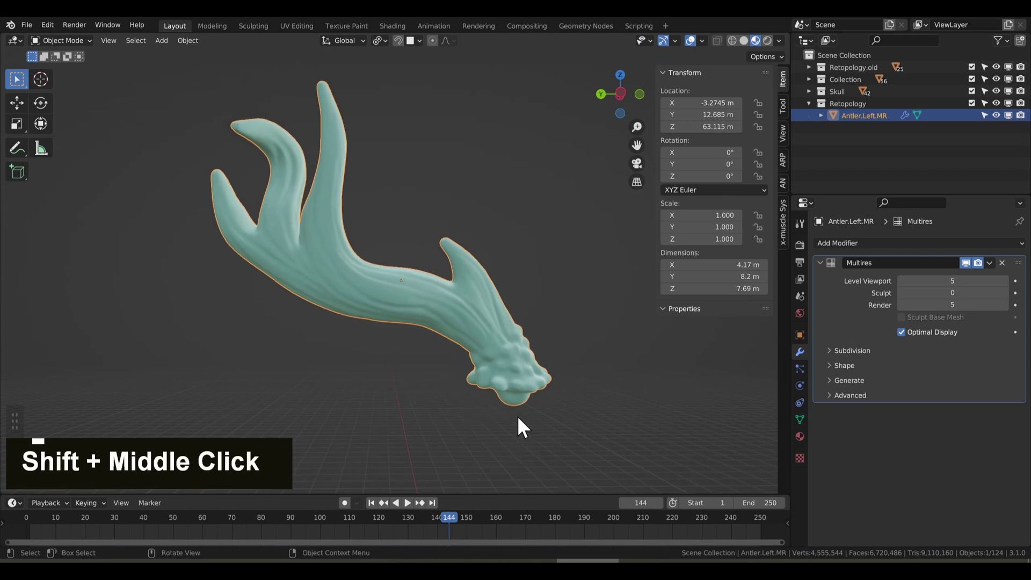
pyautogui.press('shift+d')
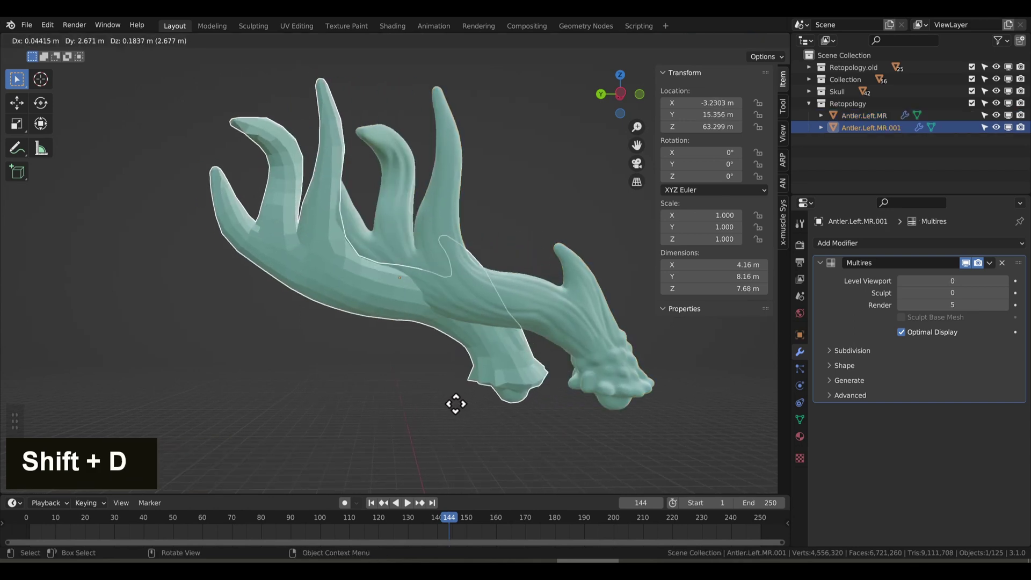
pyautogui.press('y')
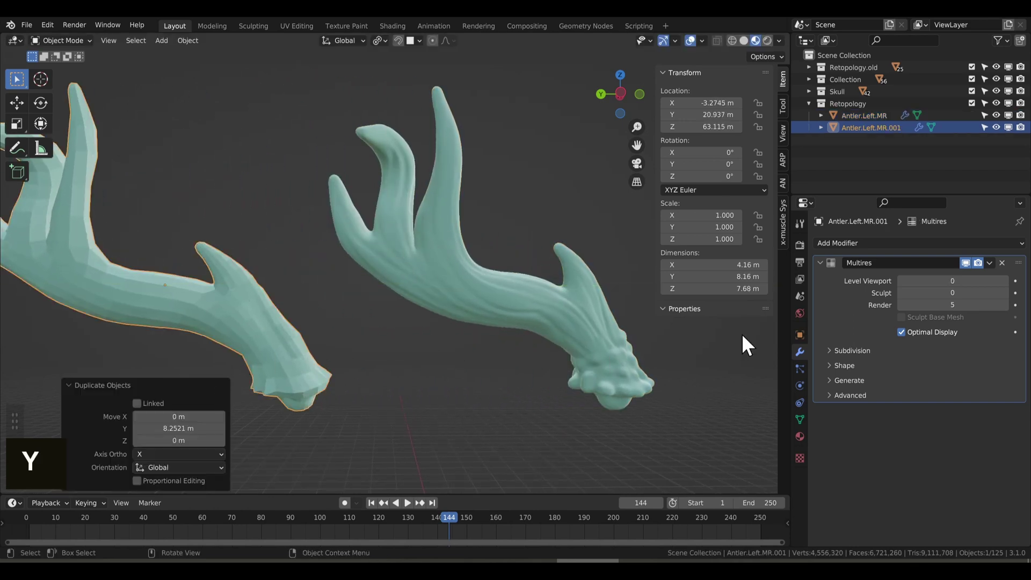
pyautogui.press('5')
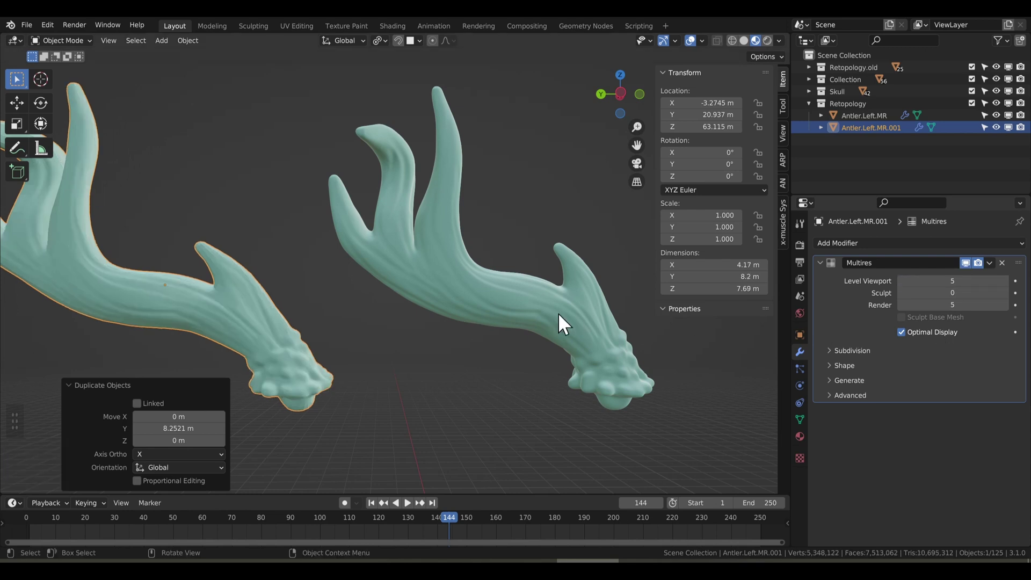
# Rename the copy in the Outliner to Antler.Left.MR.Comparison.
pyautogui.doubleClick(886, 138)
pyautogui.press('shift+d')
pyautogui.rightClick(586, 321)
pyautogui.press('BackSpace')
pyautogui.write('I, R')
pyautogui.press('Return')
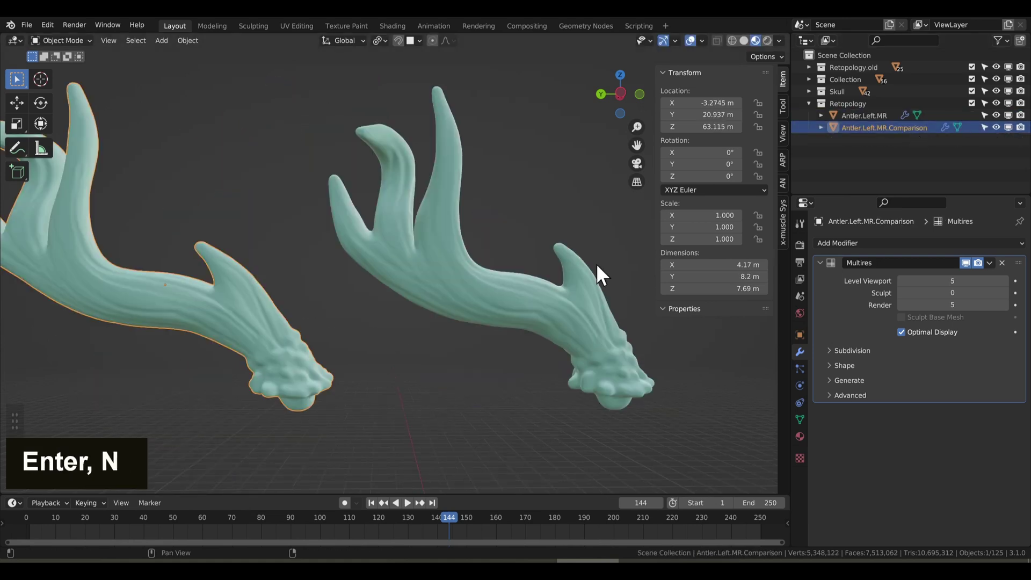
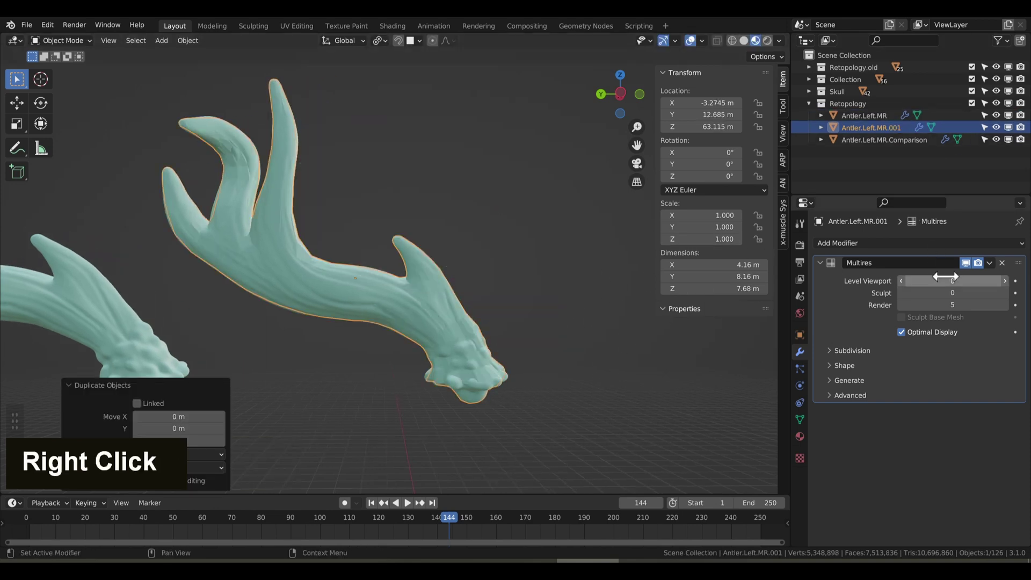
# Duplicate the original antler again and rename the copy Antler.Left.MR.Subdivided.
pyautogui.press('5')
pyautogui.press('Return')
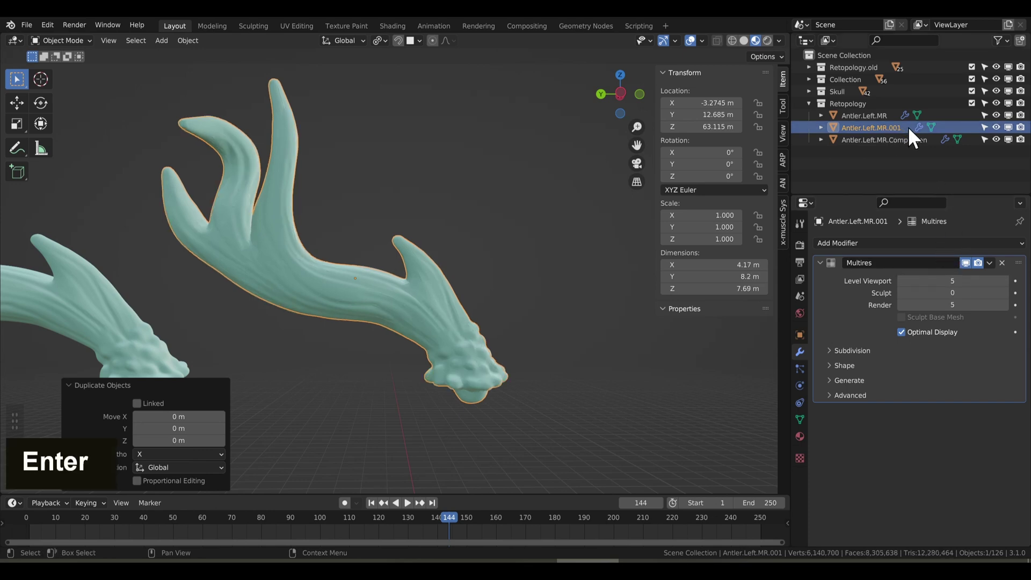
pyautogui.doubleClick(915, 135)
pyautogui.press('BackSpace')
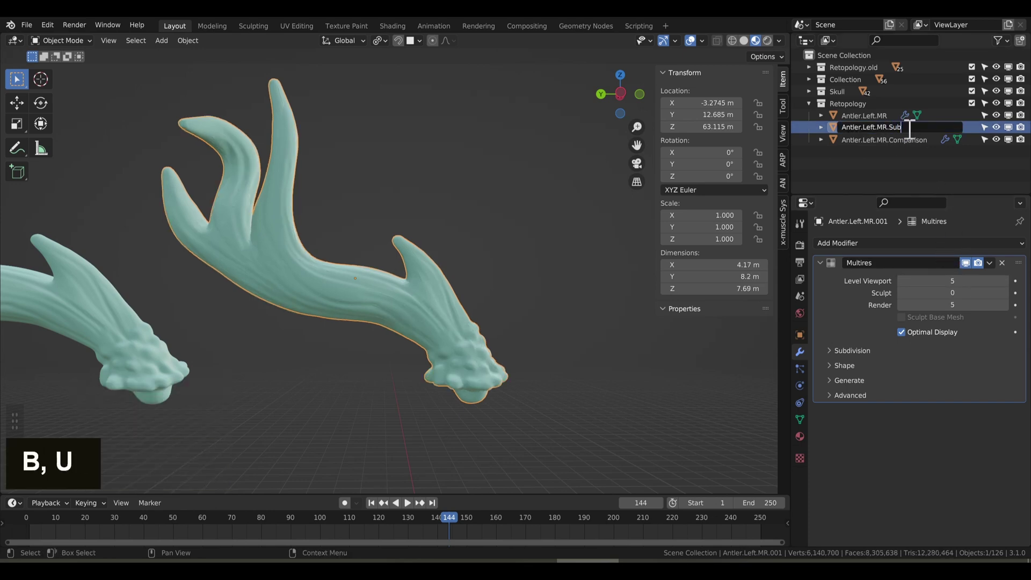
pyautogui.write('E, D')
pyautogui.press('e')
# Apply the copy's Multires at level 1 and add Subdivision Surface and Shrinkwrap modifiers.
pyautogui.press('Return')
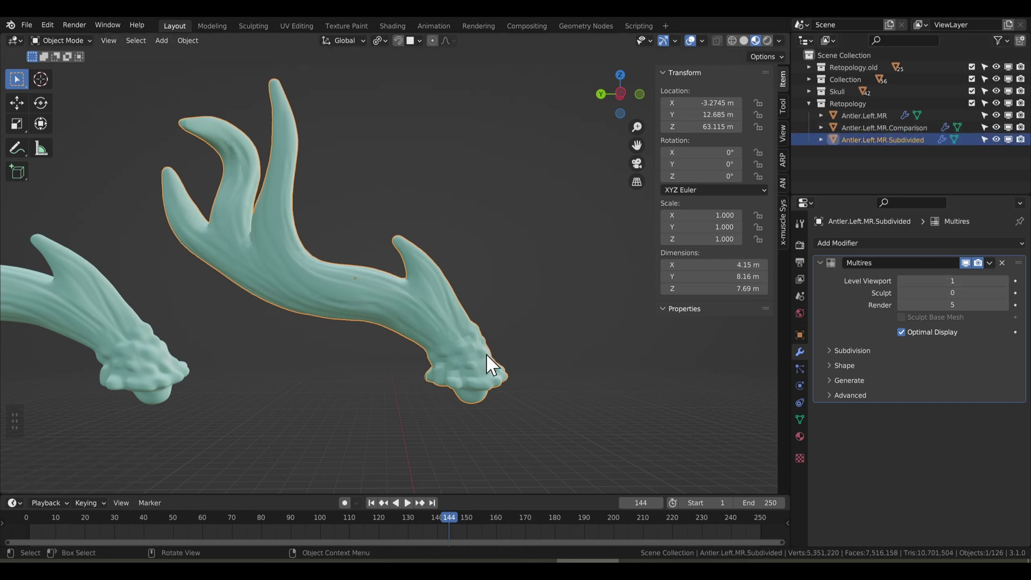
pyautogui.press('g')
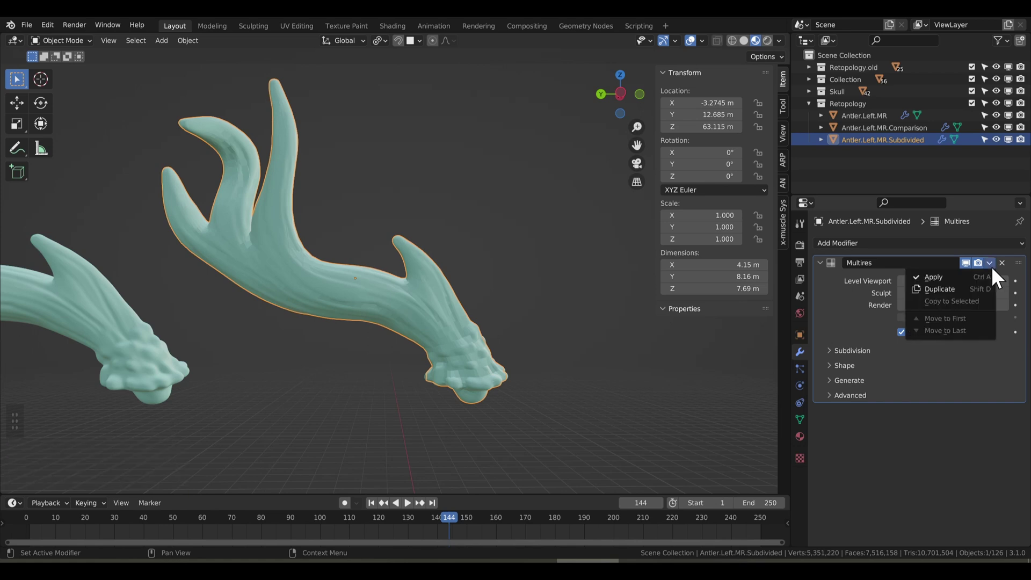
pyautogui.rightClick(877, 249)
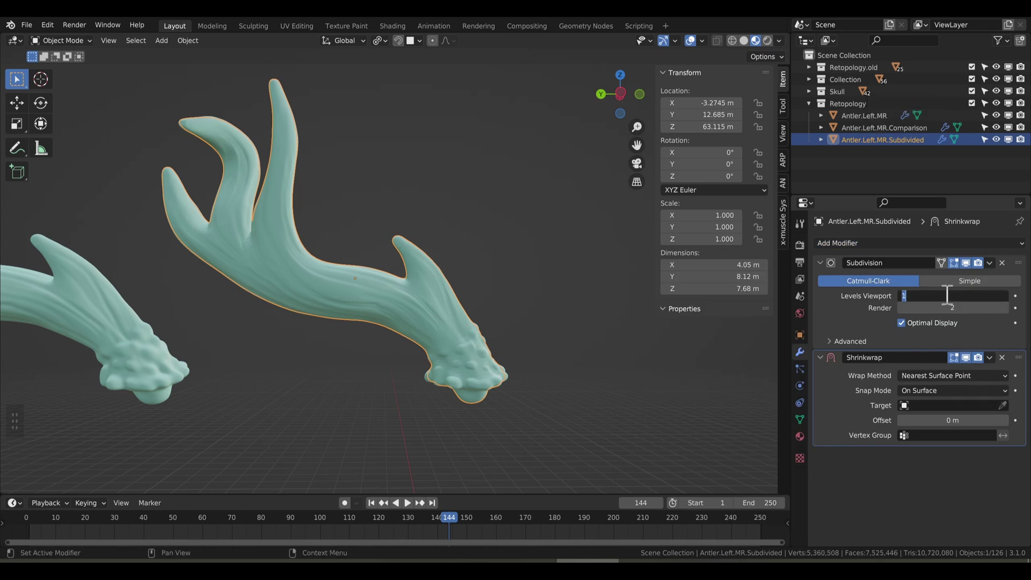
# Apply the Subdivision and Shrinkwrap modifiers into the Subdivided antler mesh.
pyautogui.press('3')
pyautogui.rightClick(987, 271)
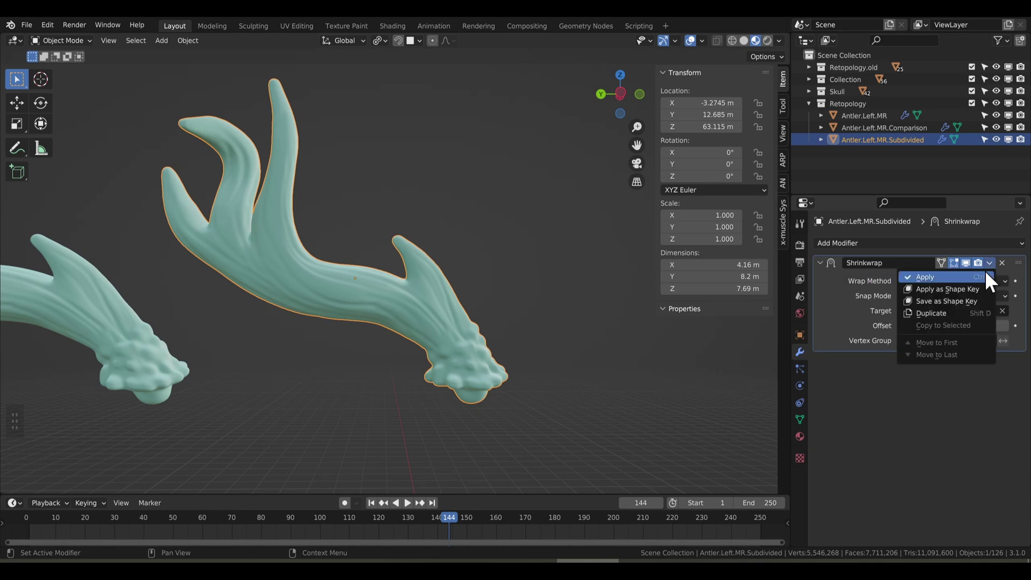
pyautogui.middleClick(502, 327)
pyautogui.scroll(3)
# Add a new Multires subdivided to three levels, keep the antler in place, and hide the original Antler.Left.MR.
pyautogui.press('g')
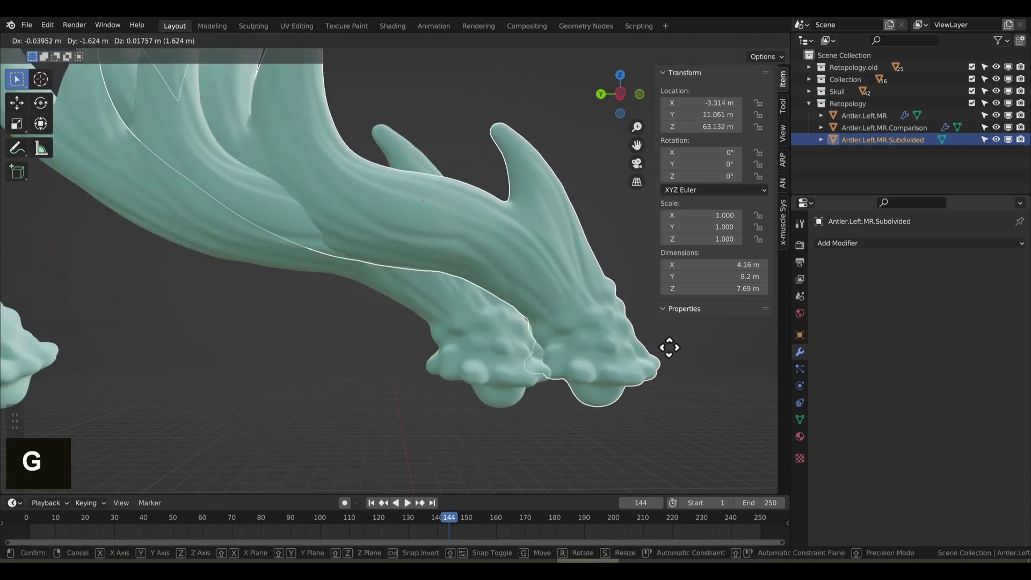
pyautogui.rightClick(852, 256)
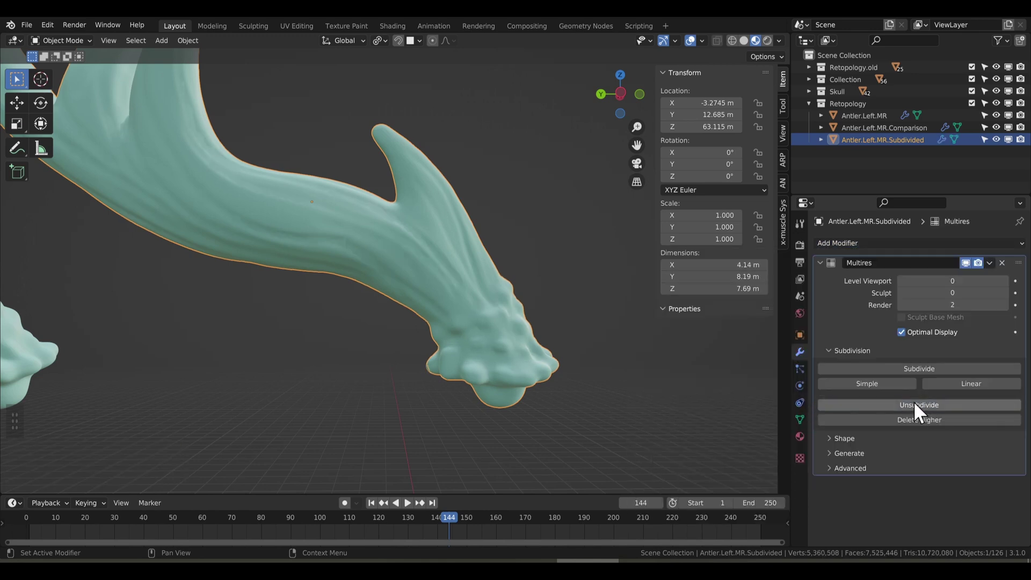
pyautogui.scroll(-3)
pyautogui.press('g')
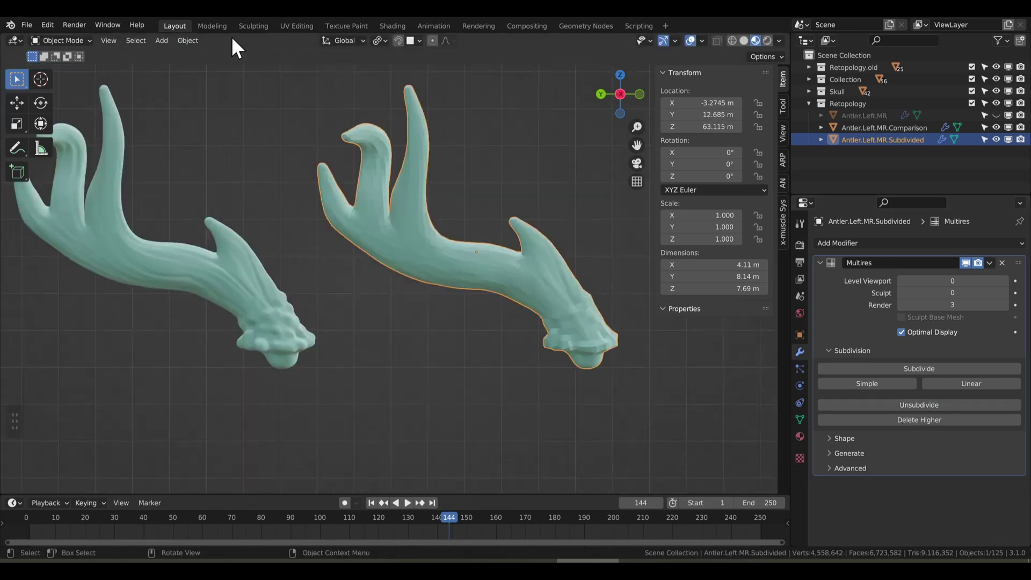
# Unwrap Antler.Left.MR.Subdivided with Smart UV Project and inspect the resulting UV islands.
pyautogui.press('u')
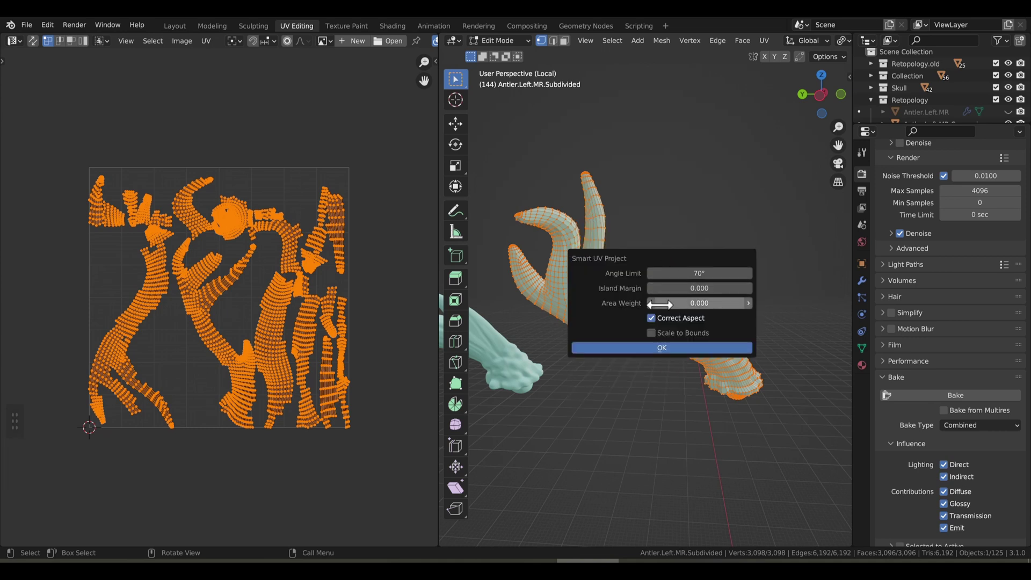
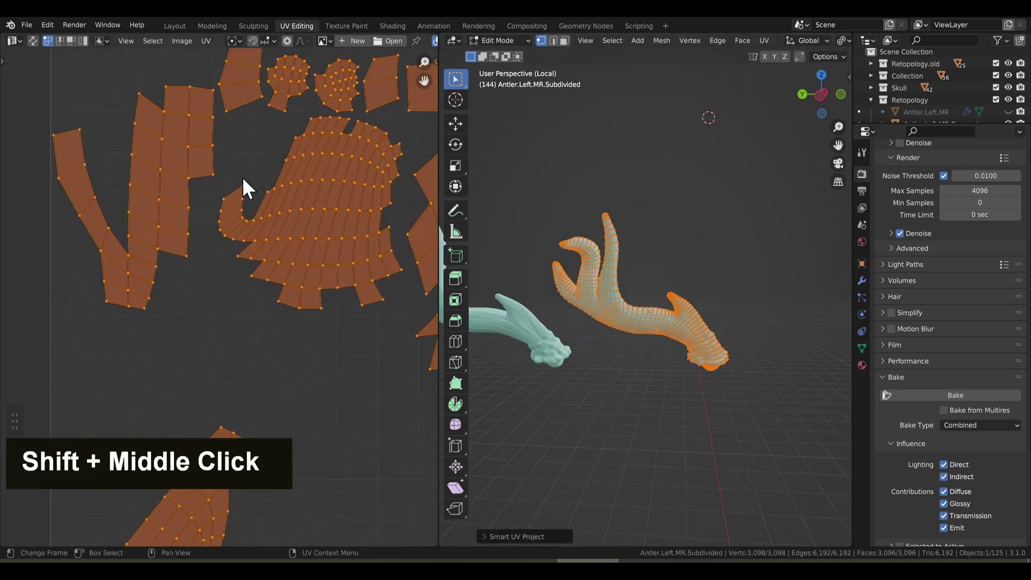
pyautogui.middleClick(380, 215)
pyautogui.scroll(-3)
pyautogui.middleClick(371, 255)
pyautogui.middleClick(390, 277)
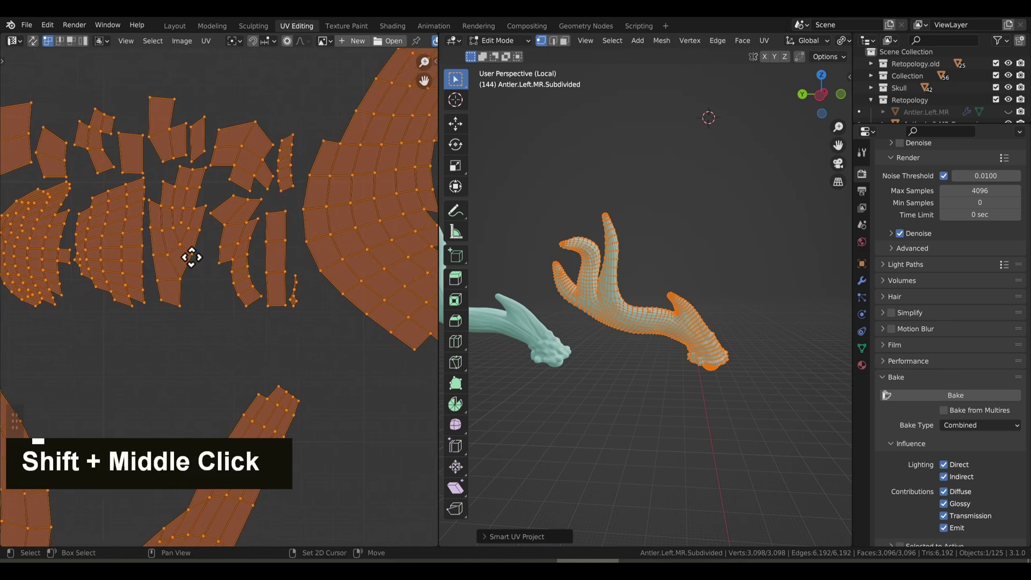
pyautogui.scroll(-3)
pyautogui.scroll(3)
pyautogui.middleClick(369, 303)
# Set Cycles bake to Normals with Bake from Multires and attempt the bake, hitting the active-texture warning.
pyautogui.scroll(3)
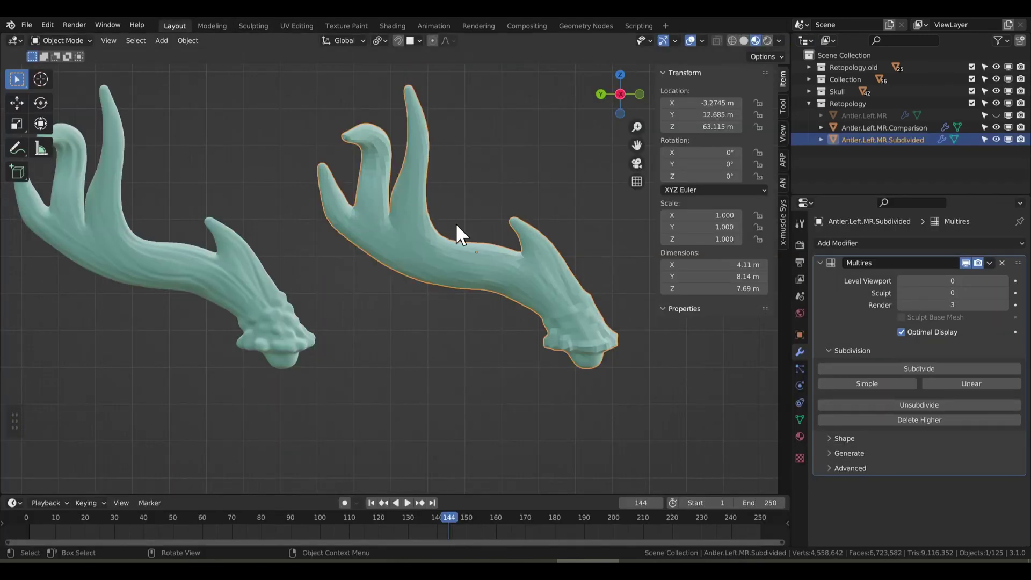
pyautogui.scroll(3)
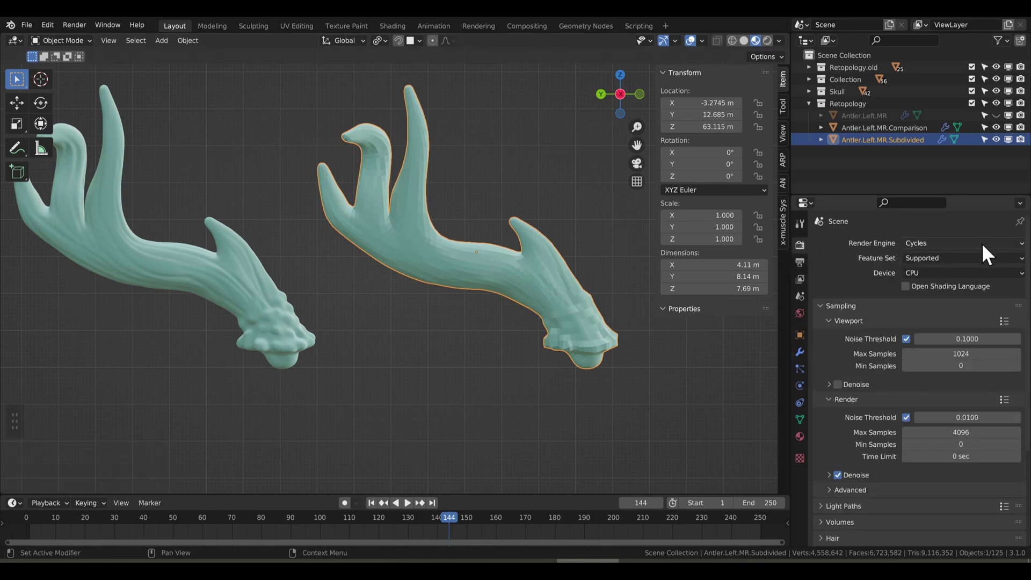
pyautogui.scroll(-3)
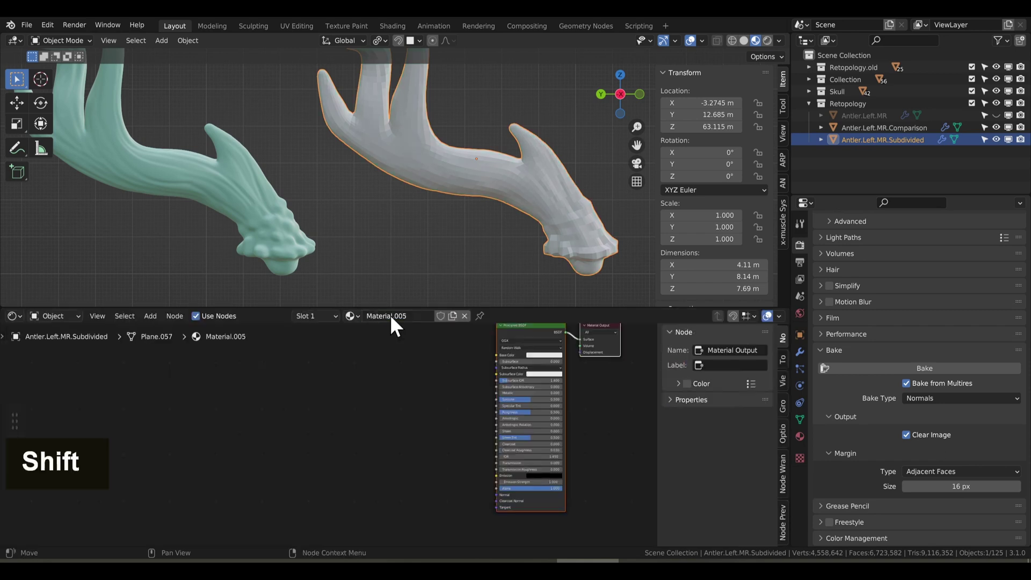
# Add an Image Texture node with a new Normal Map.001 bake image in the antler material.
pyautogui.middleClick(155, 326)
pyautogui.press('BackSpace')
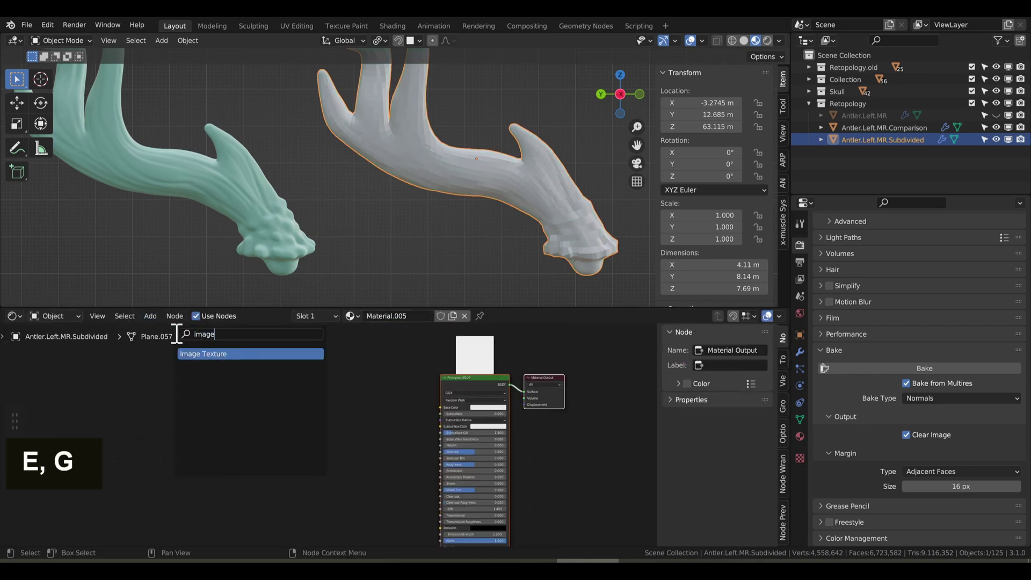
pyautogui.scroll(3)
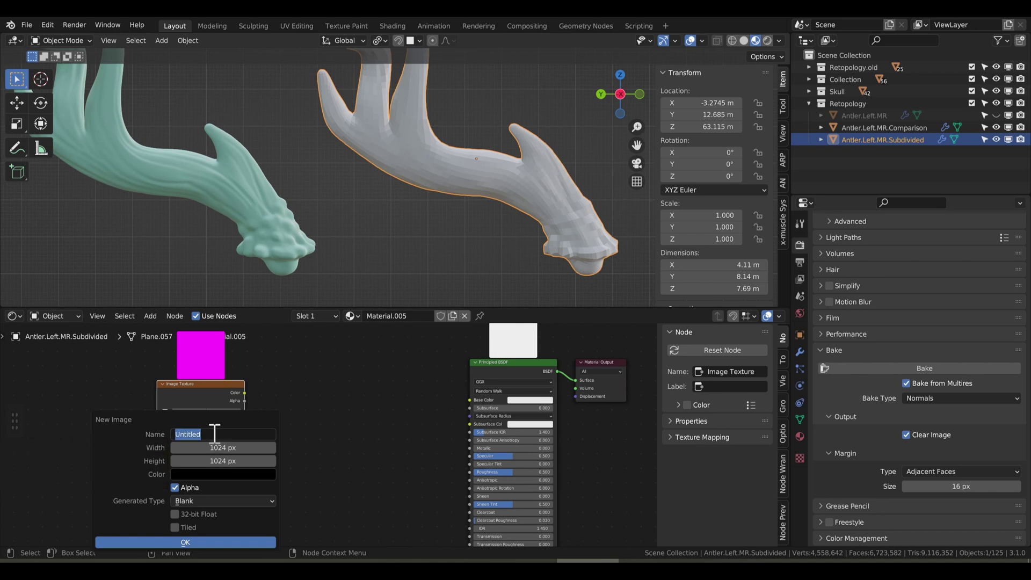
pyautogui.press('space')
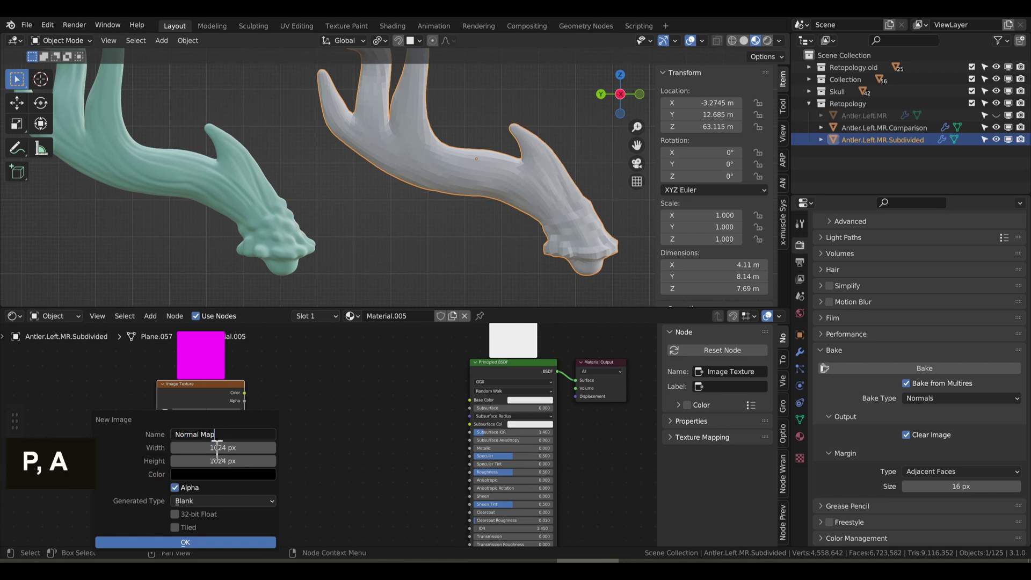
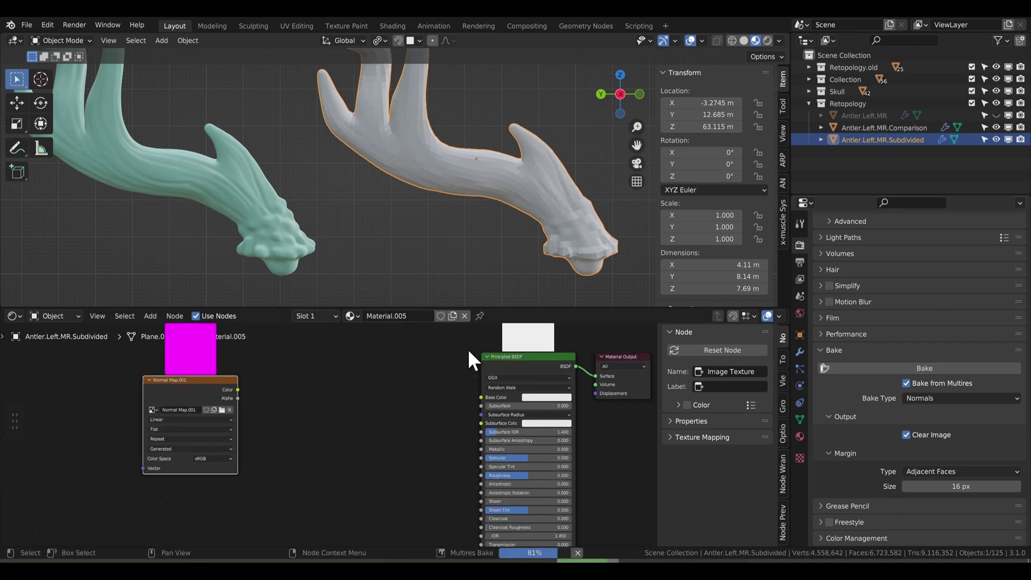
# Bake the multires Normals into Normal Map.001 and show it in a split-off Image Editor.
pyautogui.rightClick(48, 313)
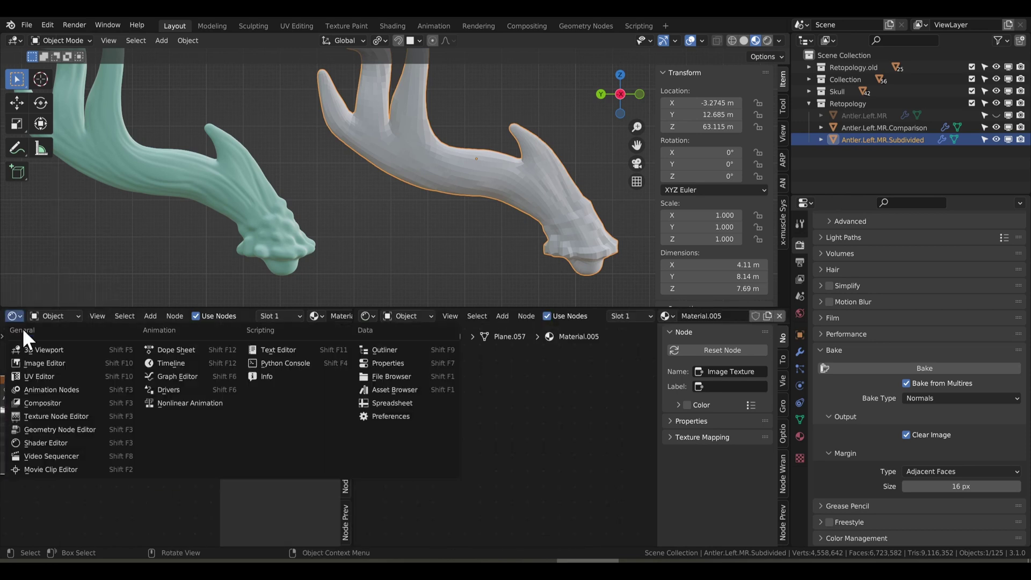
pyautogui.scroll(-3)
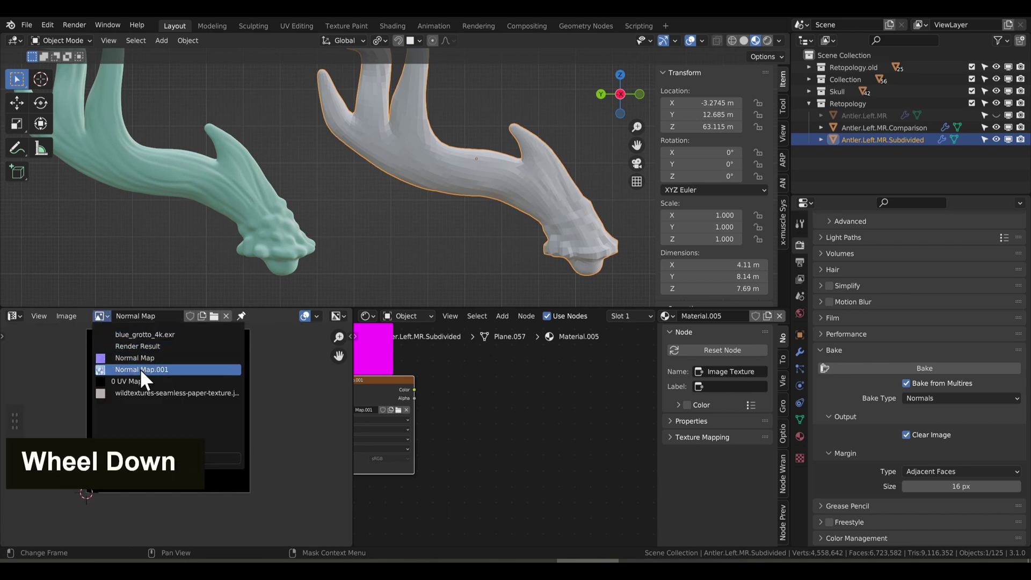
pyautogui.scroll(3)
pyautogui.middleClick(169, 385)
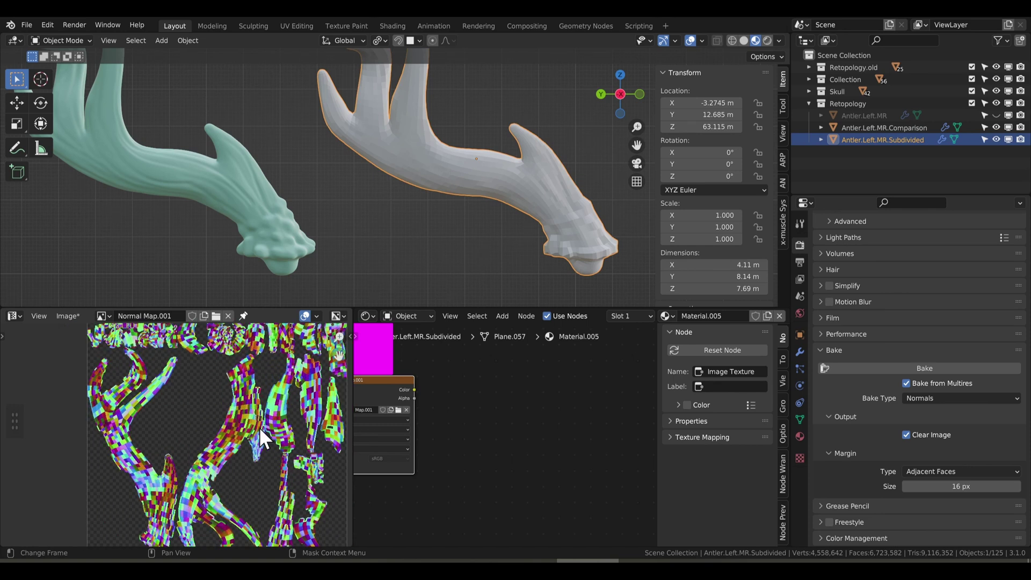
pyautogui.middleClick(266, 435)
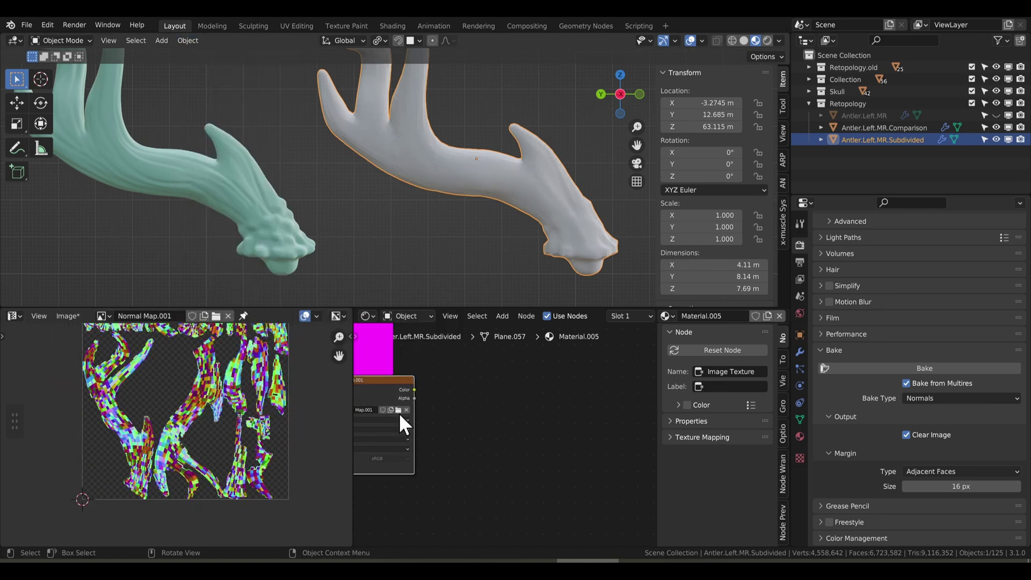
# Add a Normal Map node and wire the baked image Color through it into the Principled BSDF Normal input.
pyautogui.scroll(-3)
pyautogui.middleClick(528, 417)
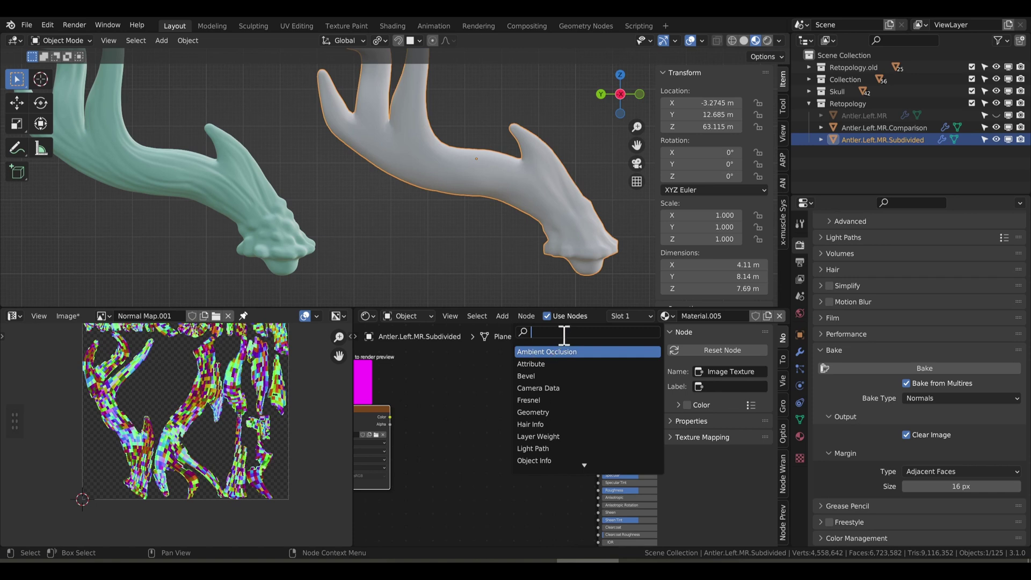
pyautogui.press('n')
pyautogui.write('R, O')
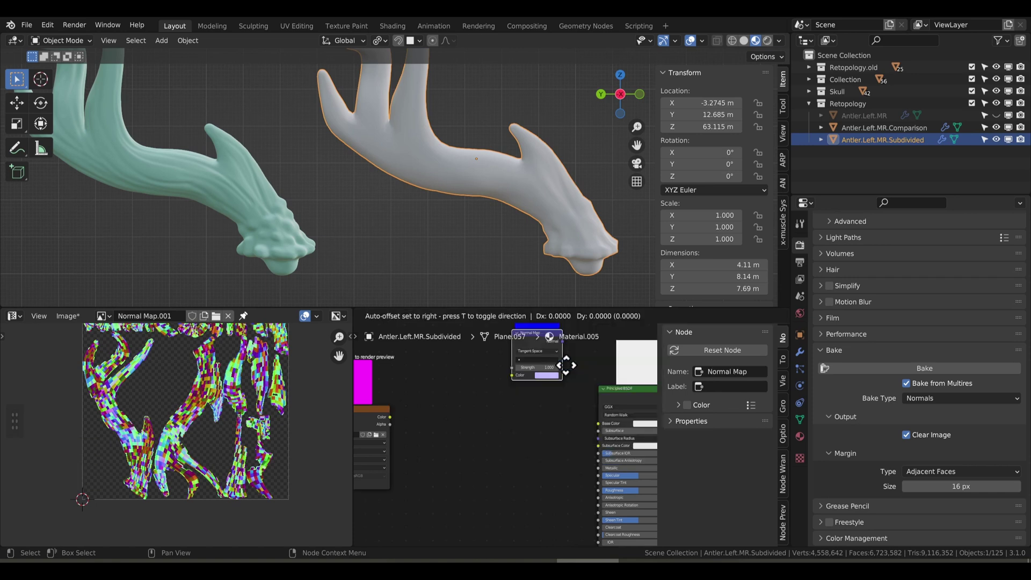
pyautogui.scroll(-3)
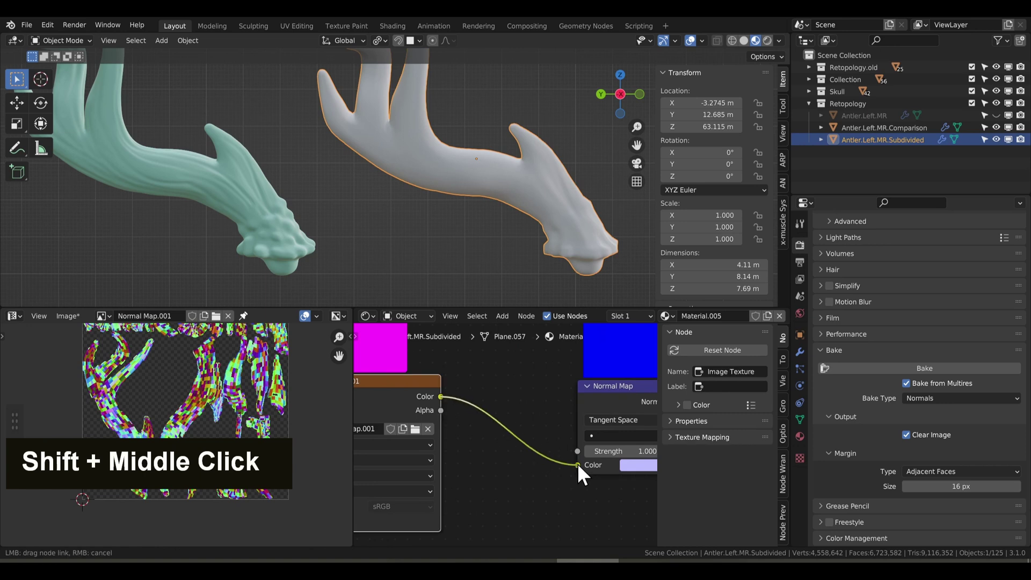
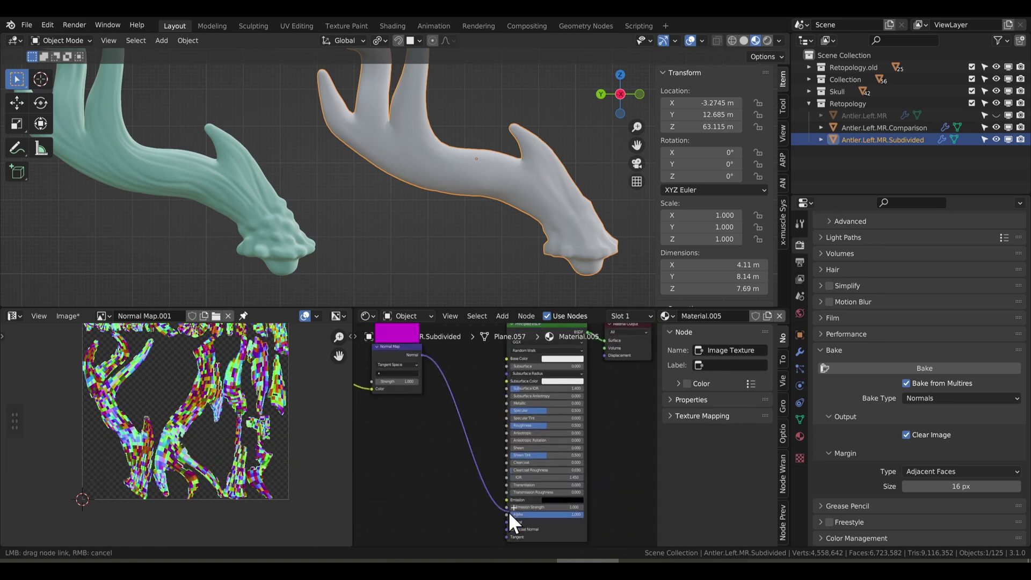
pyautogui.middleClick(492, 450)
# Lower the Multires viewport level to 1 and orbit the textured antler to check the normal-mapped detail.
pyautogui.scroll(3)
pyautogui.scroll(-3)
pyautogui.middleClick(448, 182)
pyautogui.scroll(3)
pyautogui.scroll(-3)
pyautogui.middleClick(480, 225)
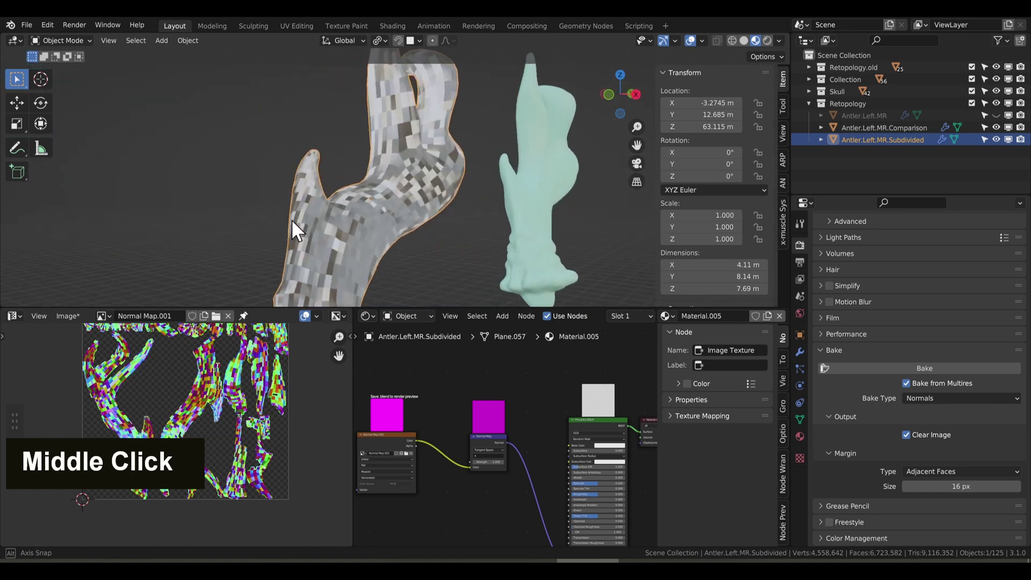
pyautogui.scroll(-3)
# Apply Base on the Multires so the low-level mesh matches the sculpt, then inspect the antler tip.
pyautogui.scroll(3)
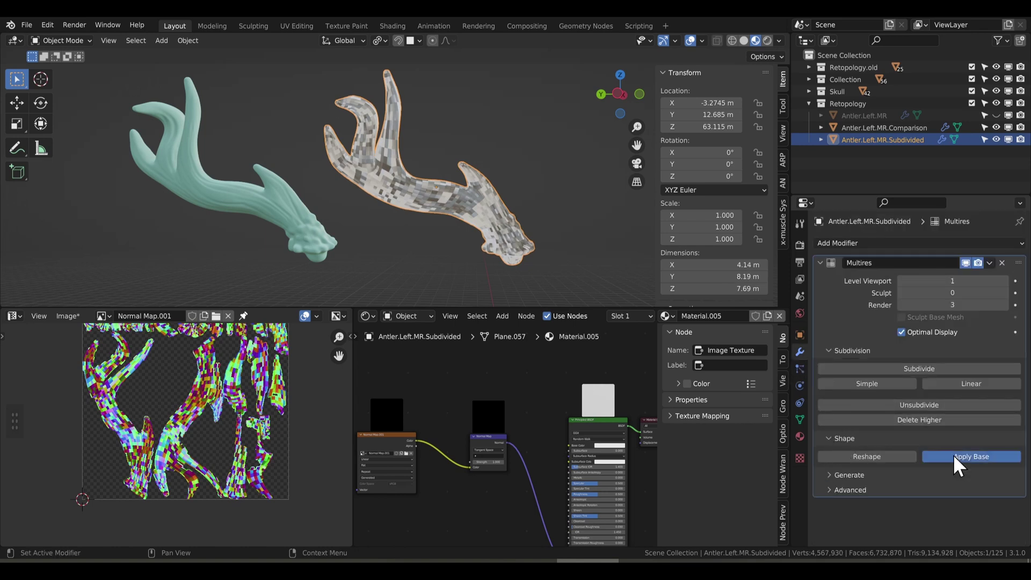
pyautogui.scroll(-3)
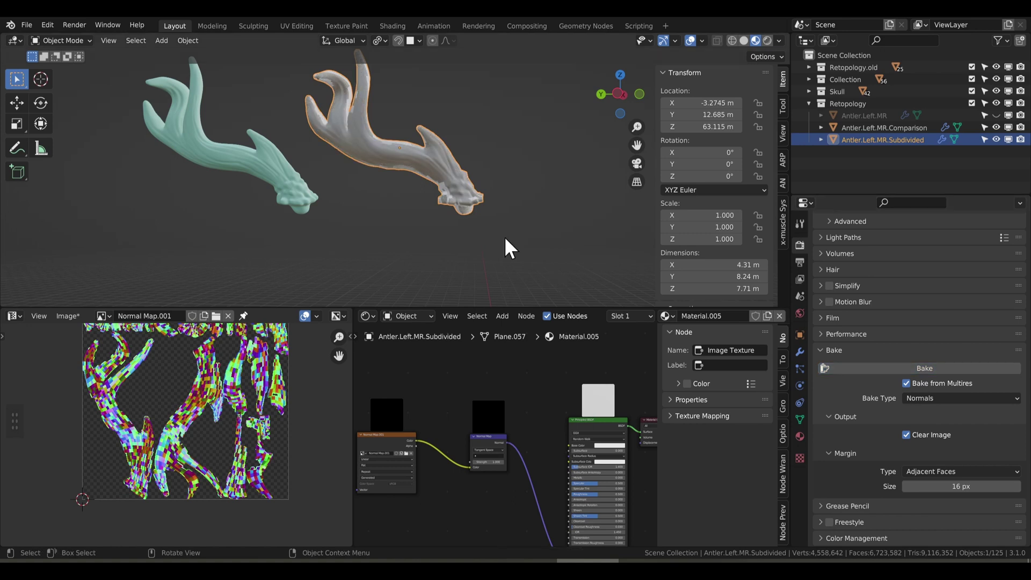
pyautogui.scroll(3)
pyautogui.middleClick(461, 194)
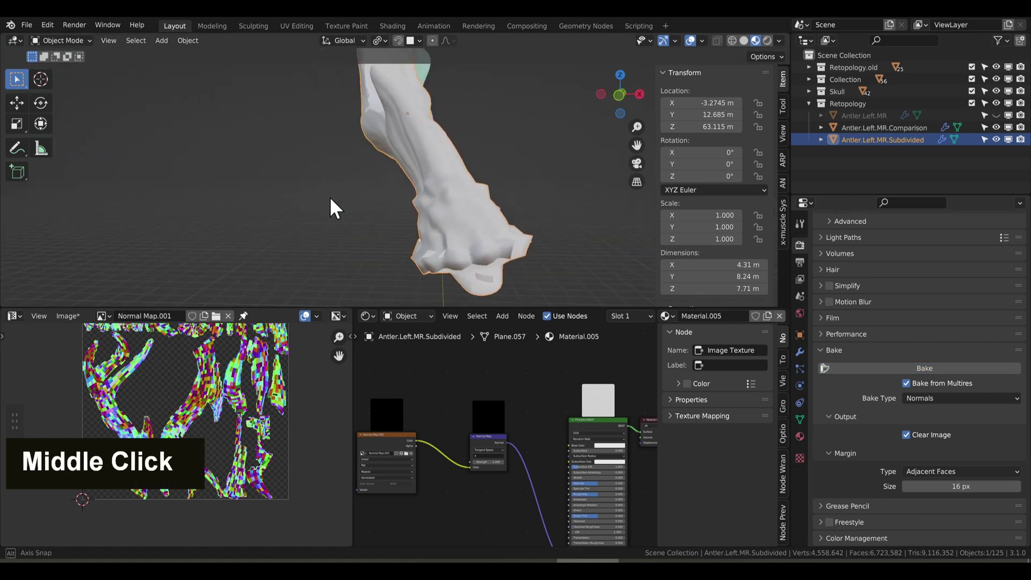
pyautogui.middleClick(435, 184)
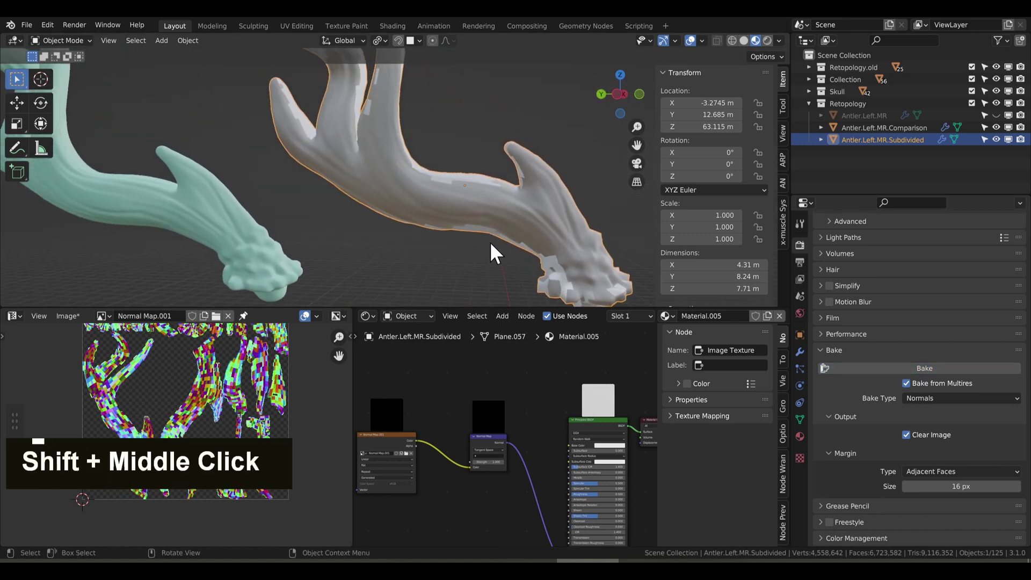
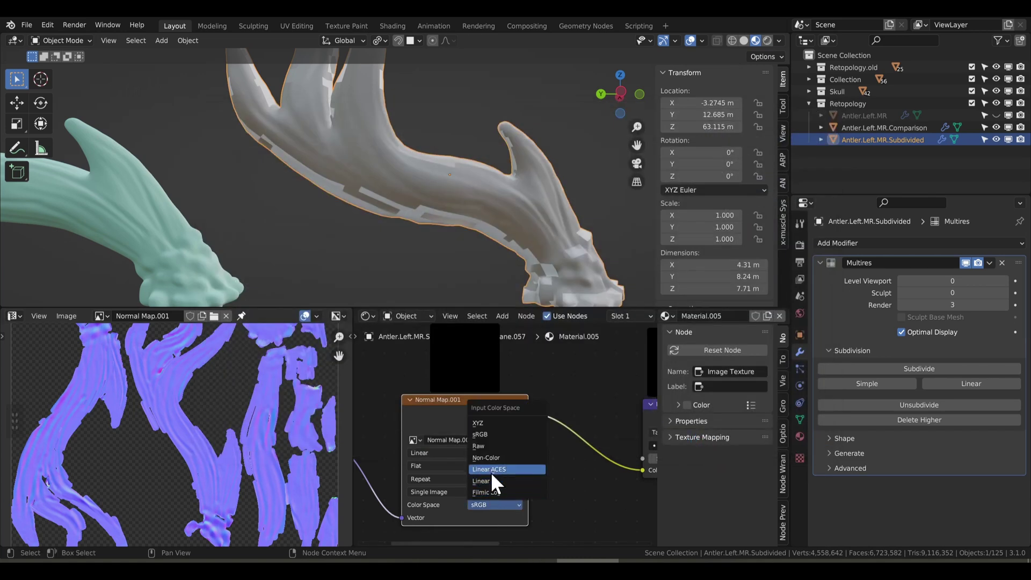
# Orbit to compare the Subdivided and Comparison antlers, then start moving the antler along Y.
pyautogui.scroll(-3)
pyautogui.middleClick(372, 211)
pyautogui.middleClick(357, 220)
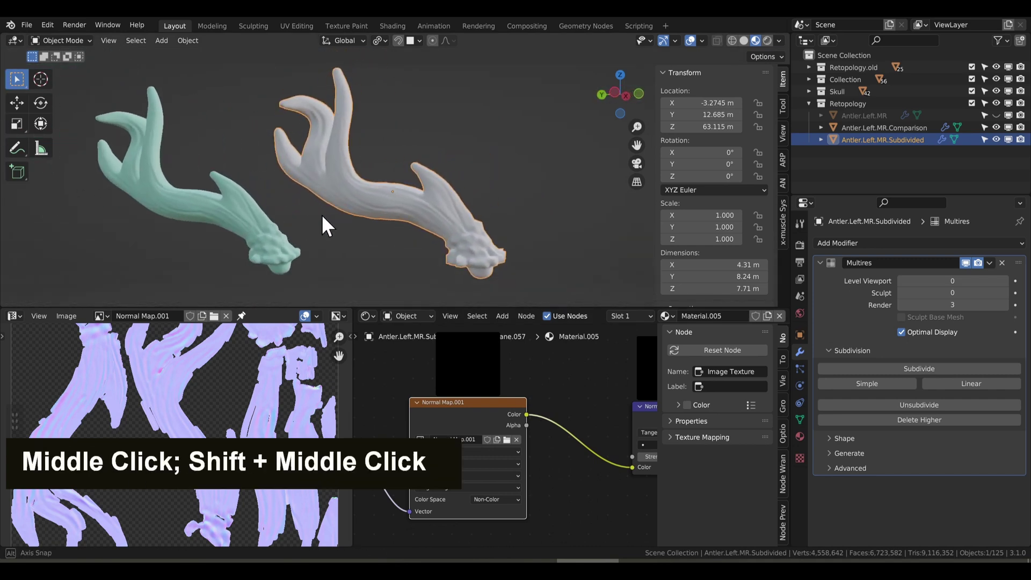
pyautogui.scroll(3)
pyautogui.scroll(-3)
pyautogui.middleClick(522, 251)
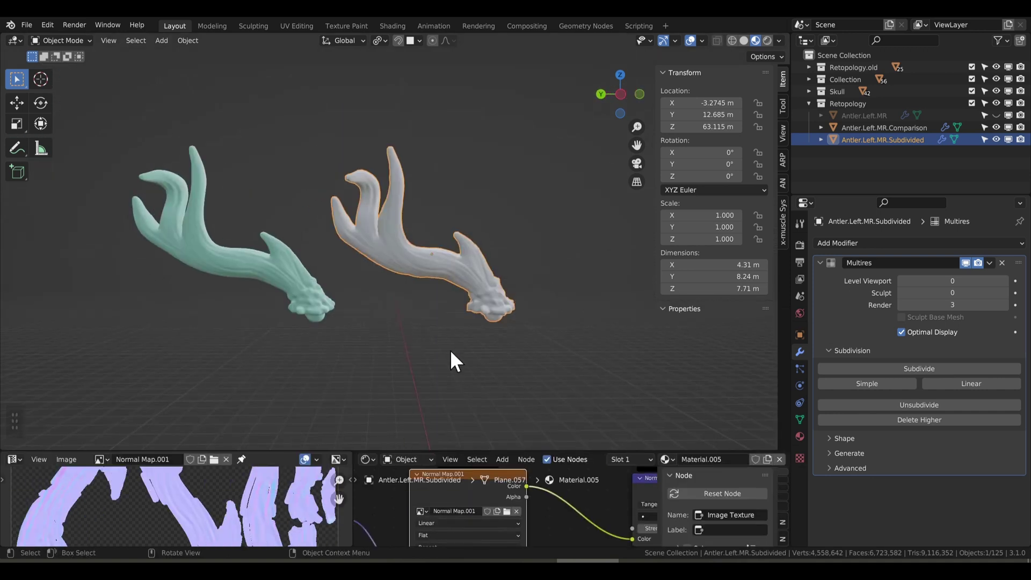
pyautogui.scroll(3)
pyautogui.press('g')
# Place the antler on Y, then export it as FBX limited to selected objects.
pyautogui.press('y')
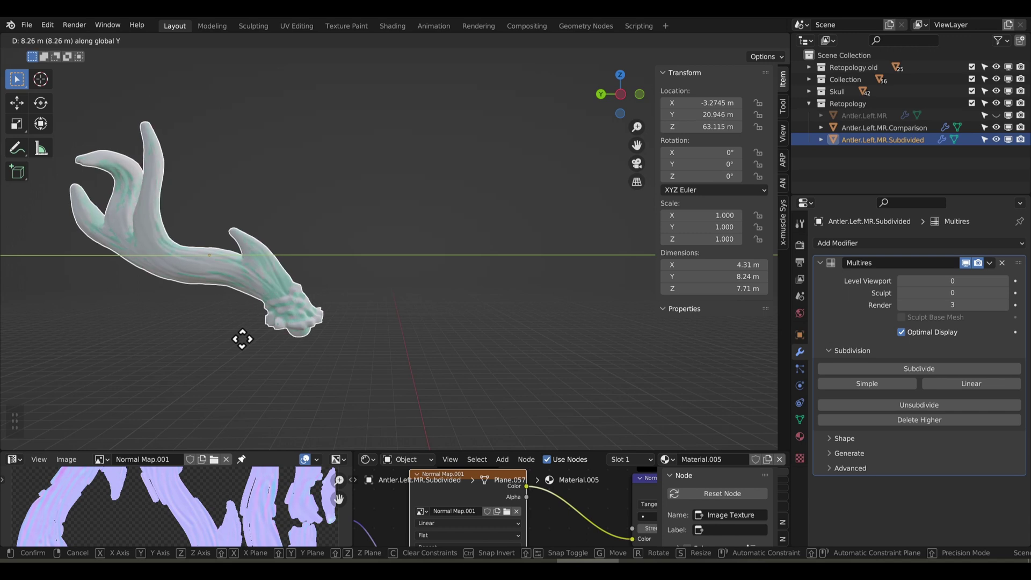
pyautogui.rightClick(509, 366)
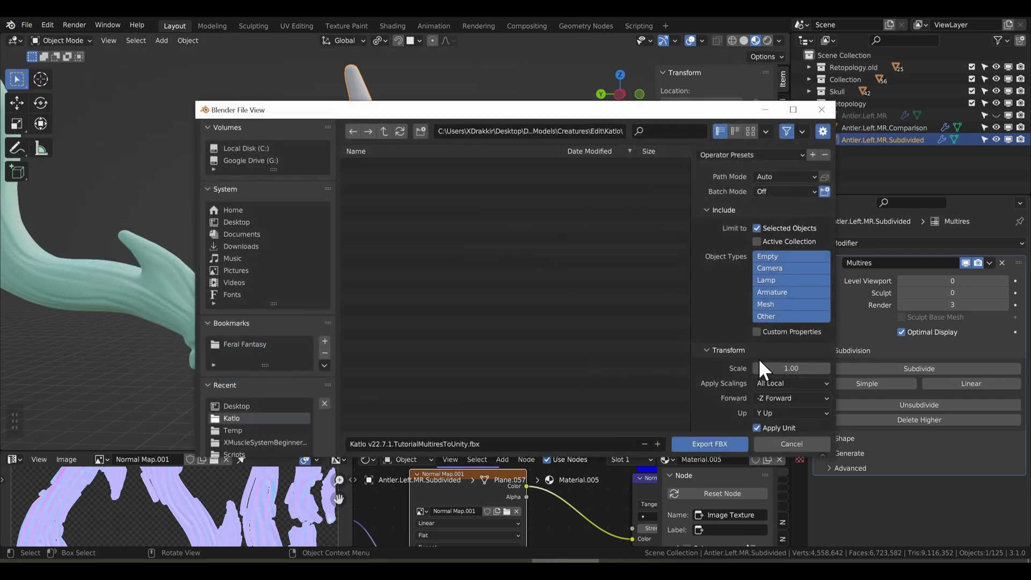
pyautogui.press('Delete')
# Import the Antler FBX into Assets and drag it into the scene.
pyautogui.rightClick(220, 429)
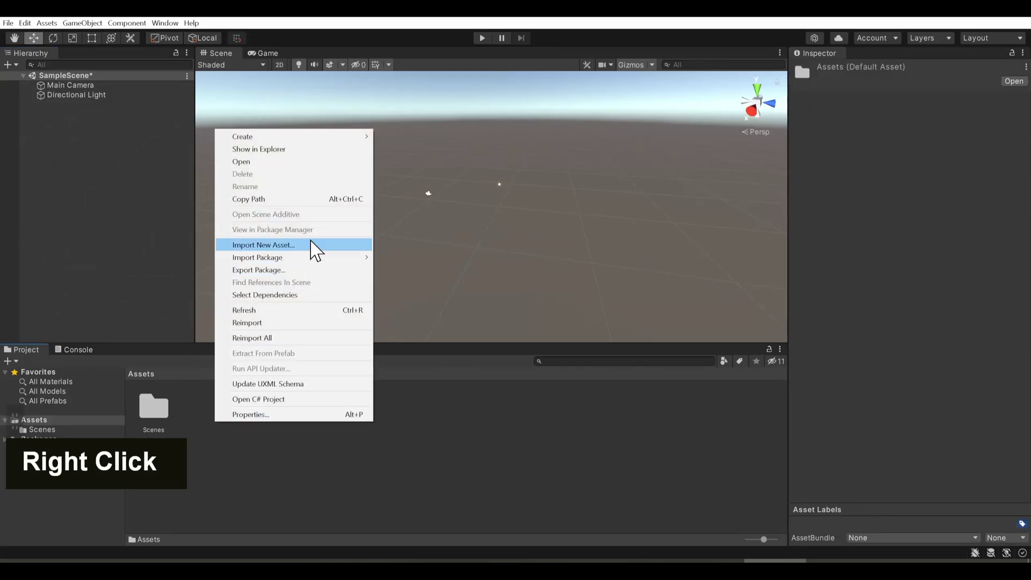
pyautogui.scroll(3)
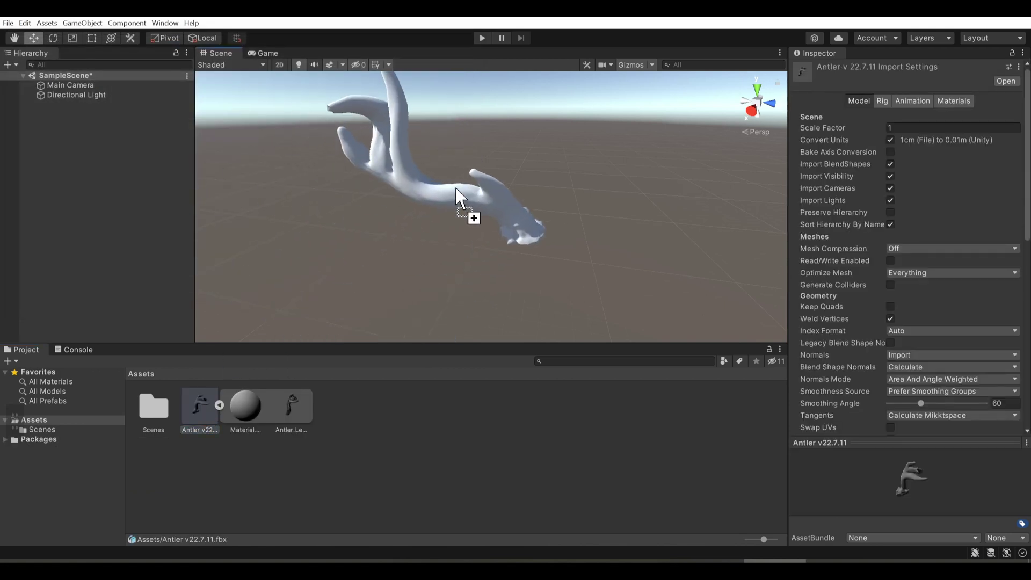
pyautogui.middleClick(319, 193)
# Import Normal Map.001.png and set its texture type to Normal map.
pyautogui.rightClick(317, 205)
pyautogui.scroll(-3)
pyautogui.scroll(3)
pyautogui.press('d')
pyautogui.rightClick(372, 436)
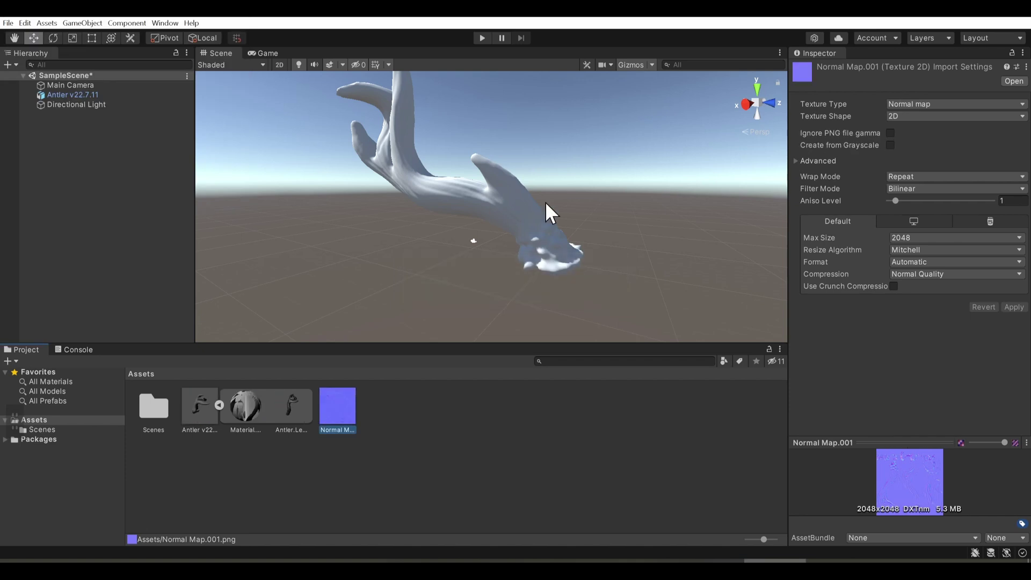
# Create a material named Antler Material and assign Normal Map.001 to its Normal Map slot.
pyautogui.scroll(-3)
pyautogui.scroll(3)
pyautogui.scroll(-3)
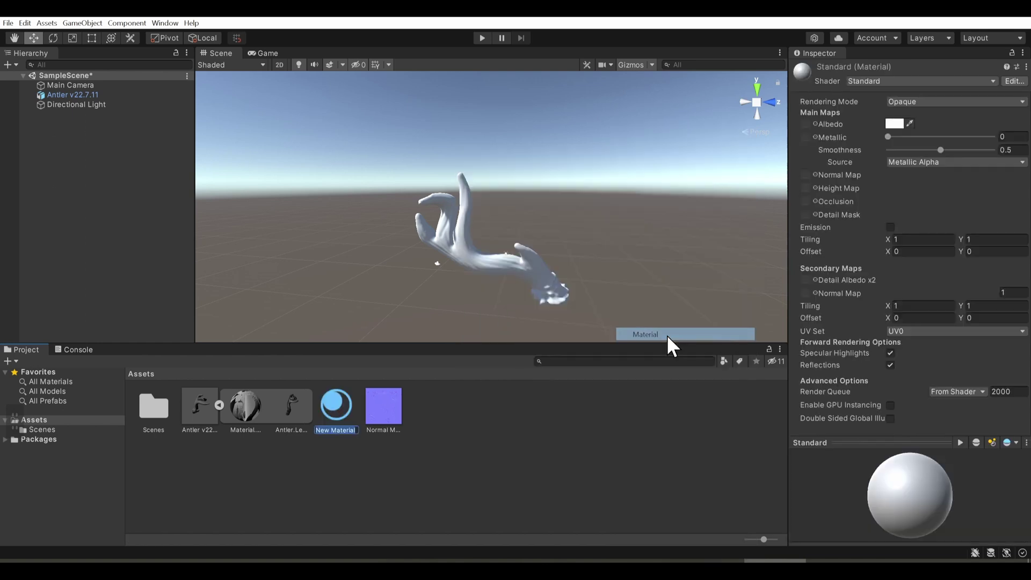
pyautogui.press('shift+space')
pyautogui.press('Return')
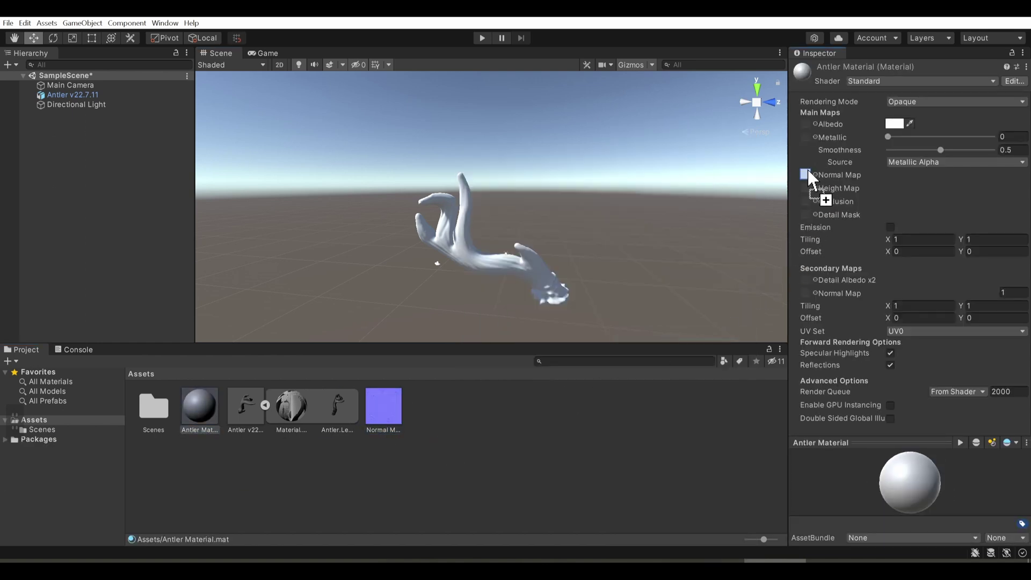
pyautogui.scroll(3)
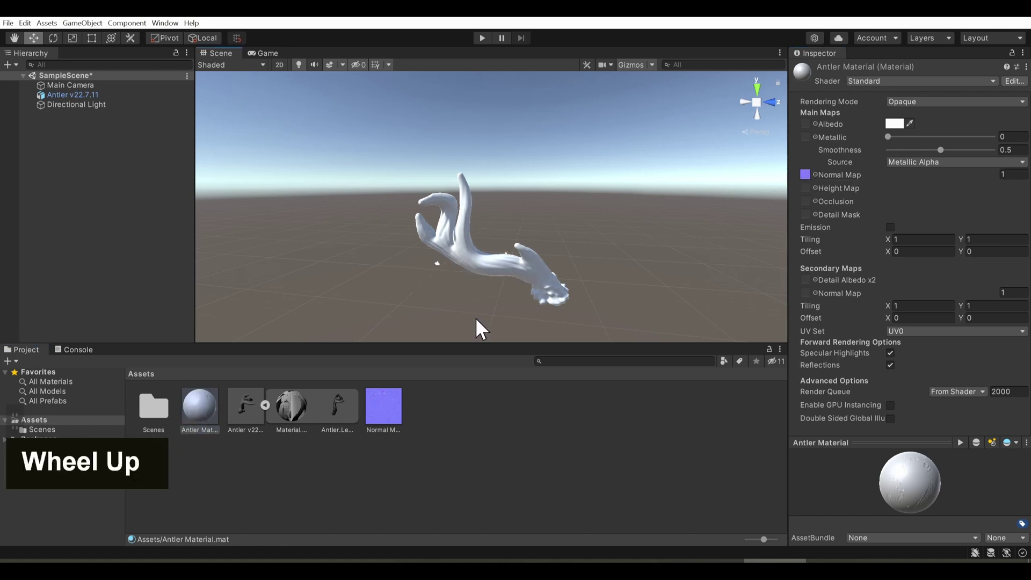
# Assign Antler Material to the antler with black albedo and Smoothness 1.
pyautogui.scroll(3)
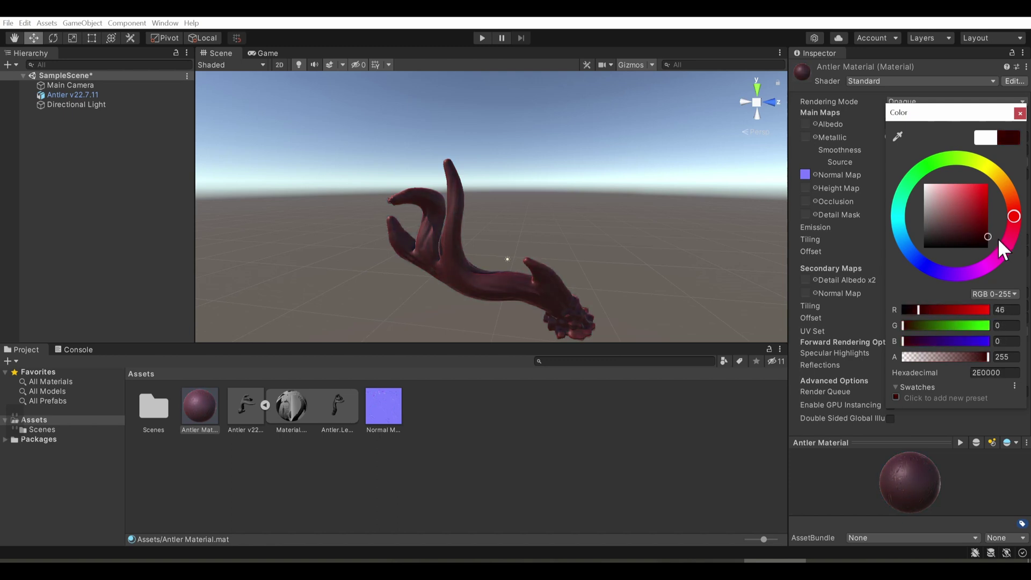
pyautogui.scroll(-3)
pyautogui.middleClick(504, 283)
pyautogui.scroll(3)
pyautogui.middleClick(516, 283)
pyautogui.scroll(-3)
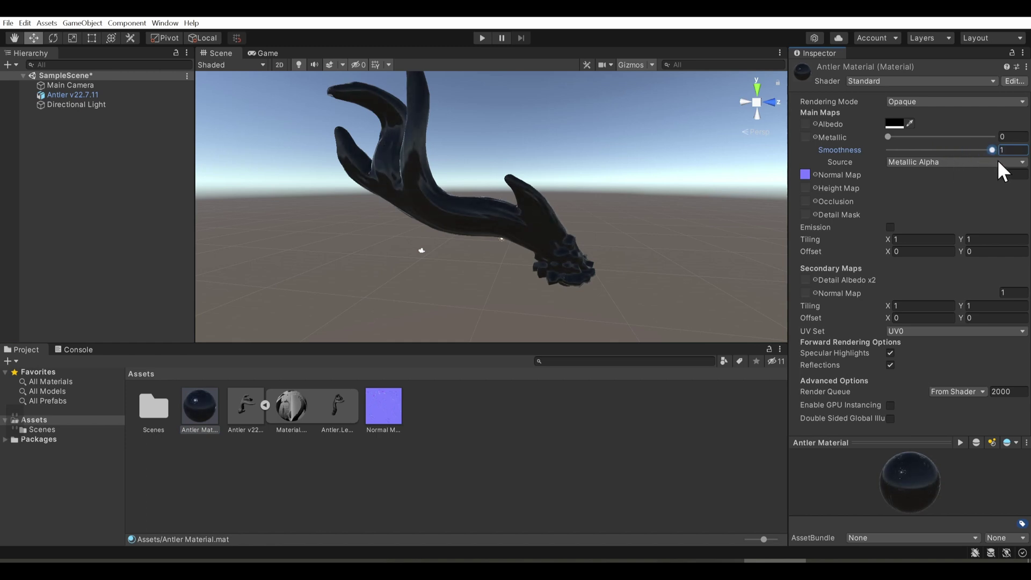
pyautogui.scroll(-3)
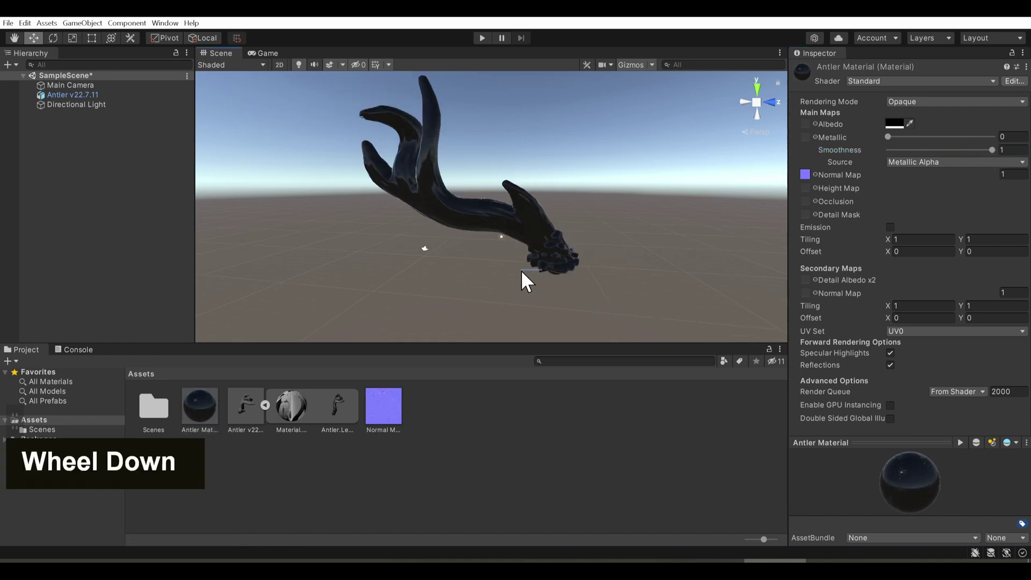
pyautogui.scroll(3)
# Fly around the glossy antler, then lower Antler Material's Smoothness to 0.567.
pyautogui.rightClick(493, 272)
pyautogui.press('d')
pyautogui.press('s')
pyautogui.press('w')
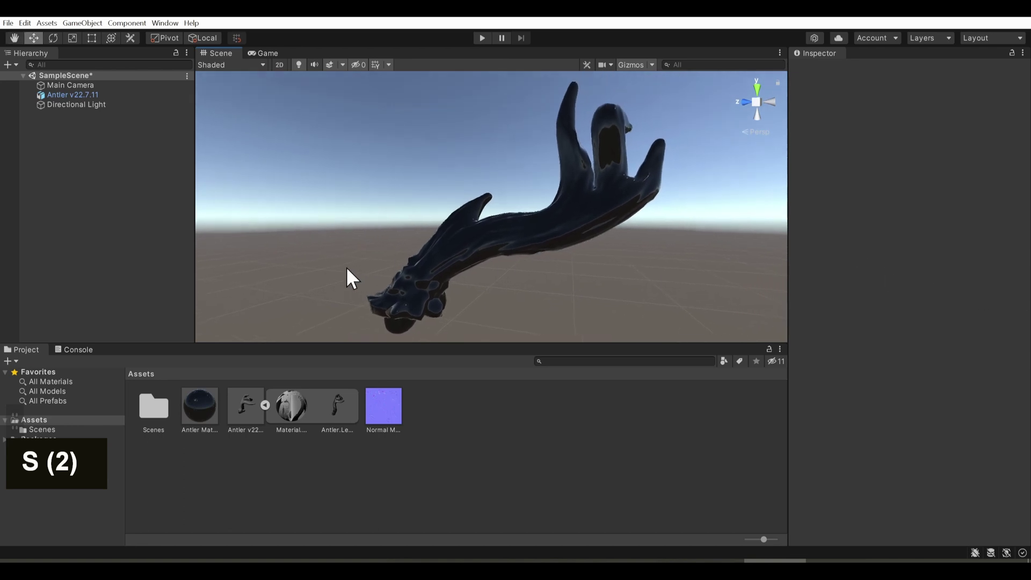
pyautogui.rightClick(356, 281)
pyautogui.press('a')
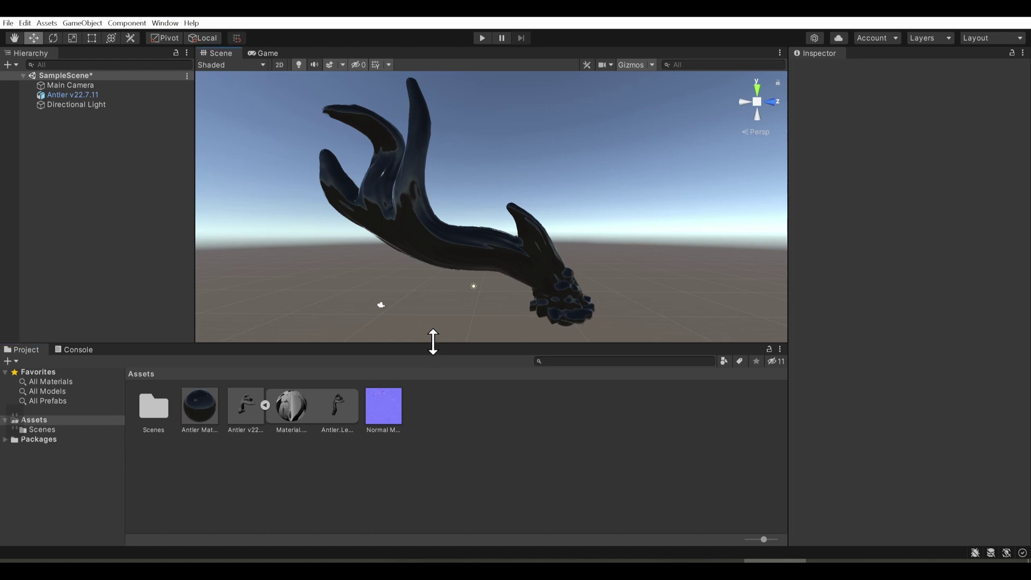
pyautogui.scroll(-3)
pyautogui.scroll(3)
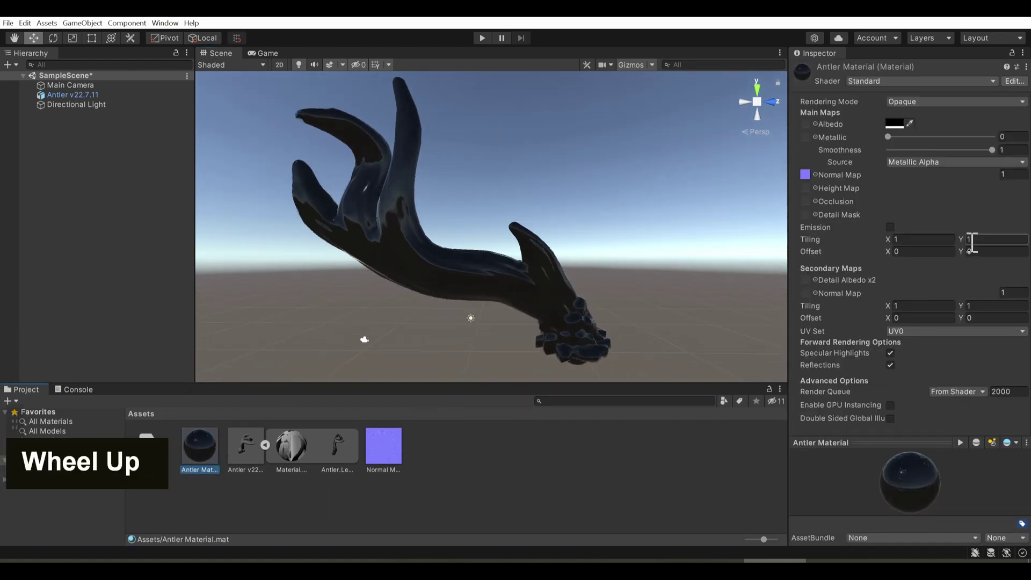